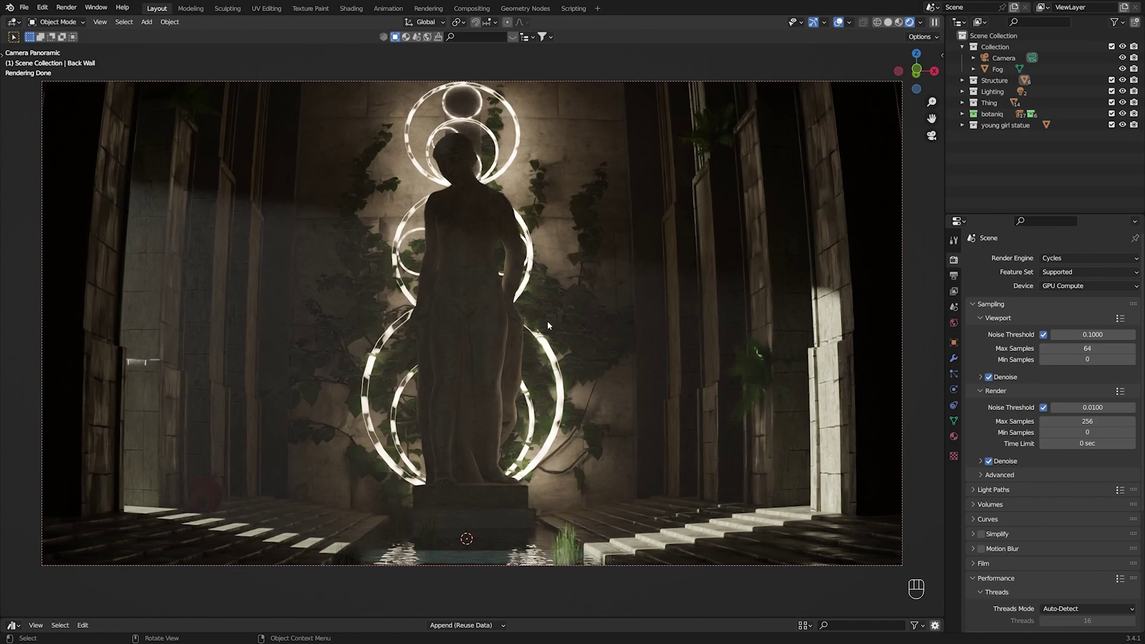
Step: Switch the viewport to Solid shading and orbit out of the camera view around the hall
left_click(892, 28)
left_click_drag(622, 284, 582, 326)
scroll("down", 3)
middle_click(541, 367)
left_click_drag(580, 271, 548, 292)
left_click_drag(550, 291, 576, 309)
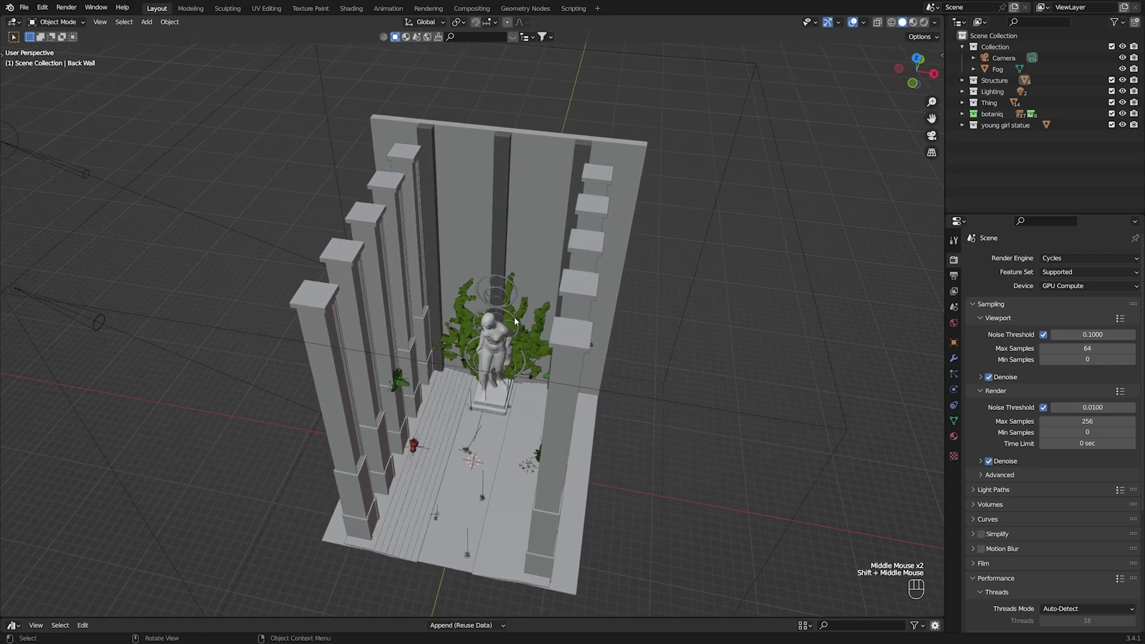
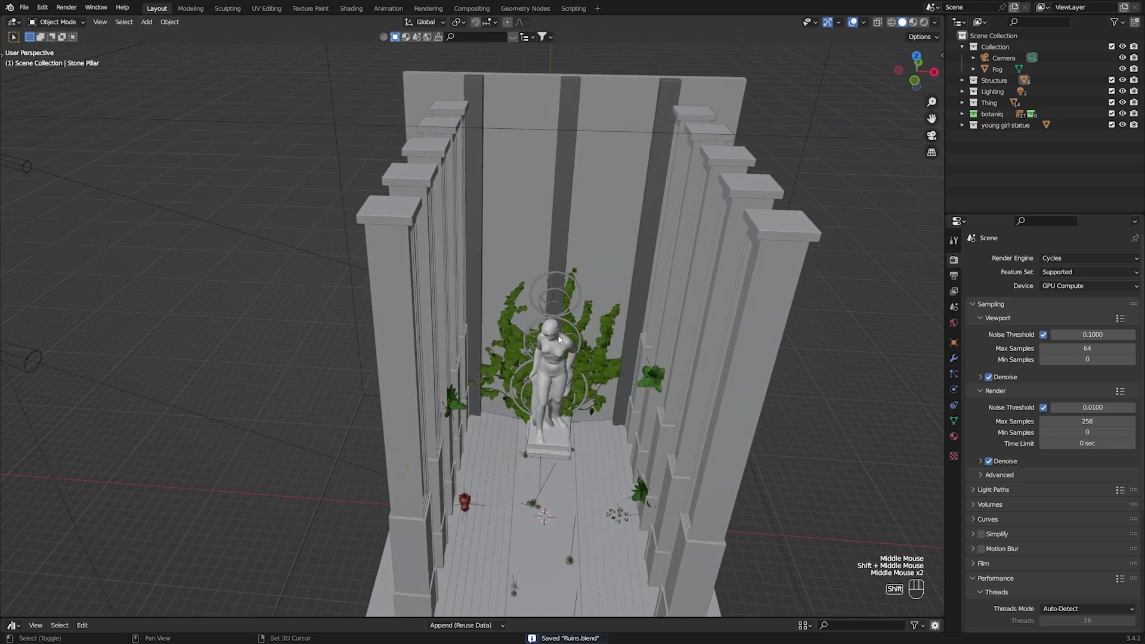
middle_click(552, 338)
left_click_drag(629, 308, 625, 305)
middle_click(627, 303)
left_click_drag(628, 304, 572, 327)
middle_click(580, 321)
Step: Select the statue, pillars and upper wall objects to inspect them while panning the view
left_click(562, 271)
left_click(506, 208)
left_click(415, 124)
left_click(503, 135)
scroll("up", 3)
middle_click(536, 441)
middle_click(570, 504)
left_click_drag(562, 462, 545, 549)
middle_click(542, 589)
left_click_drag(600, 441, 600, 474)
Step: Inspect the floor and stairs objects from several angles around the hall
left_click(506, 308)
left_click_drag(581, 359, 597, 395)
middle_click(602, 394)
middle_click(611, 386)
middle_click(605, 392)
middle_click(601, 402)
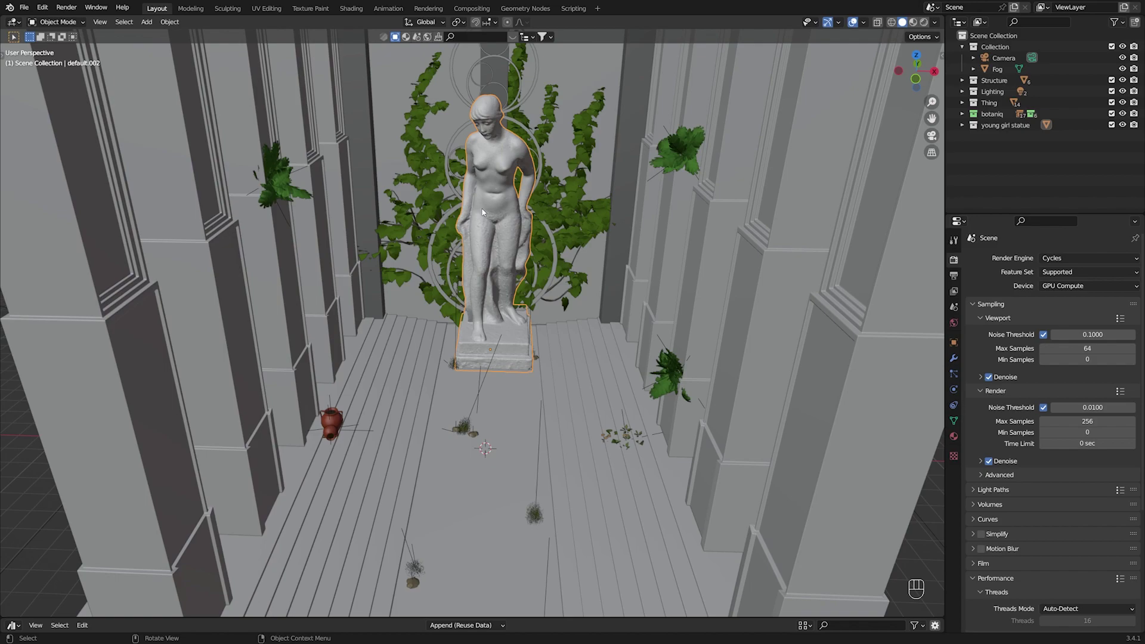
scroll("down", 3)
scroll("up", 3)
left_click_drag(544, 471, 563, 348)
Step: Select the scattered plants and rings near the back wall and orbit to a free perspective
left_click(674, 385)
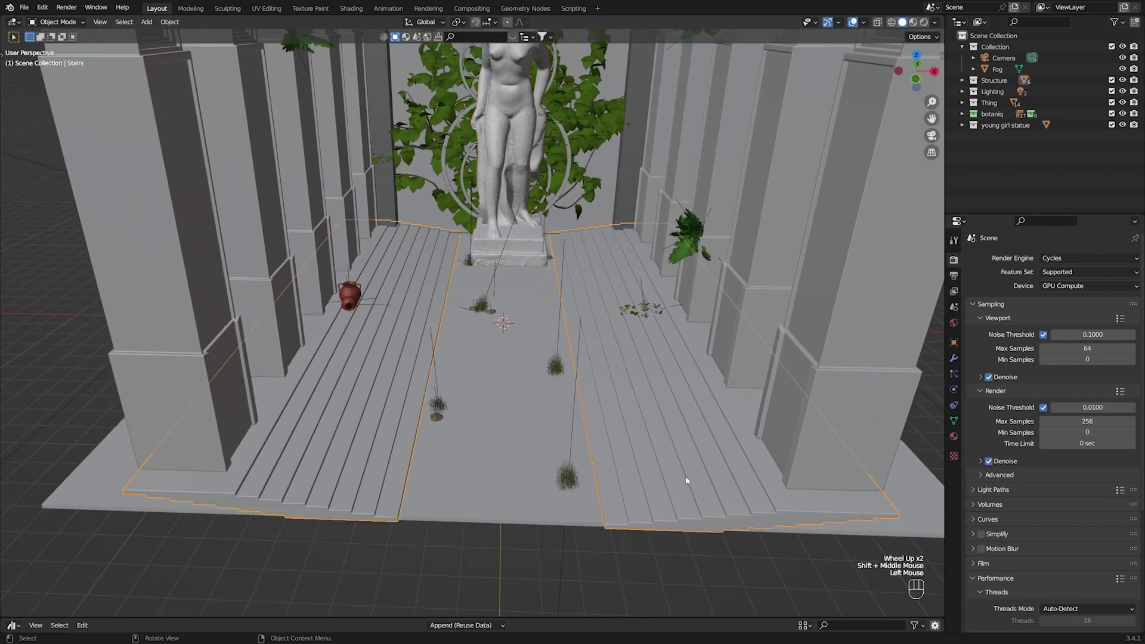
left_click(603, 577)
left_click(539, 467)
left_click(590, 570)
left_click_drag(474, 363, 450, 459)
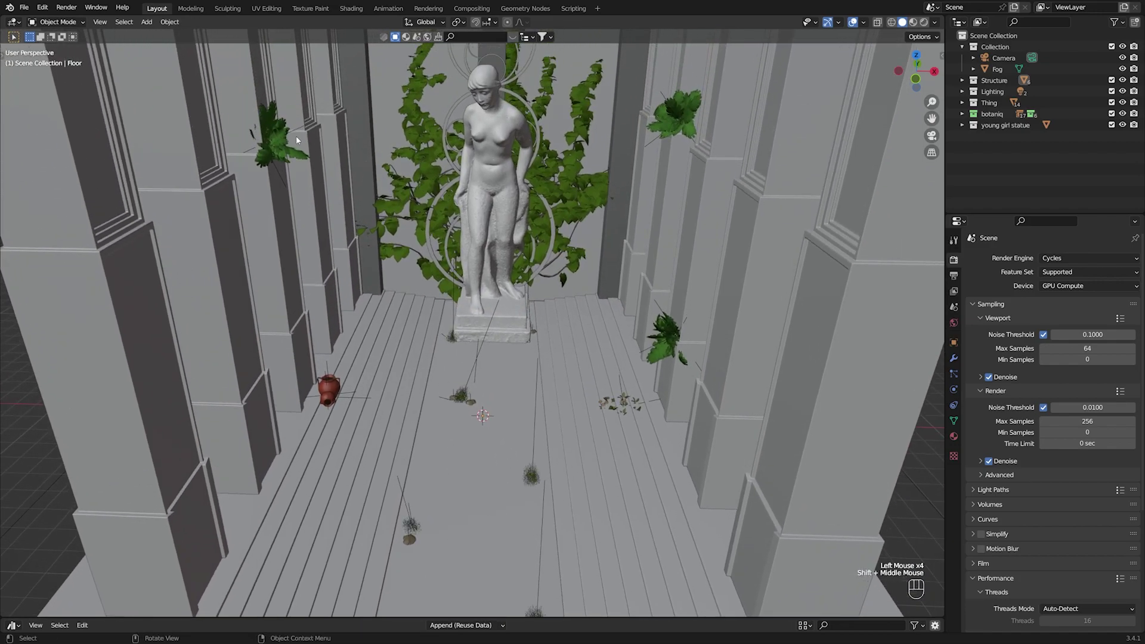
left_click_drag(468, 279, 485, 344)
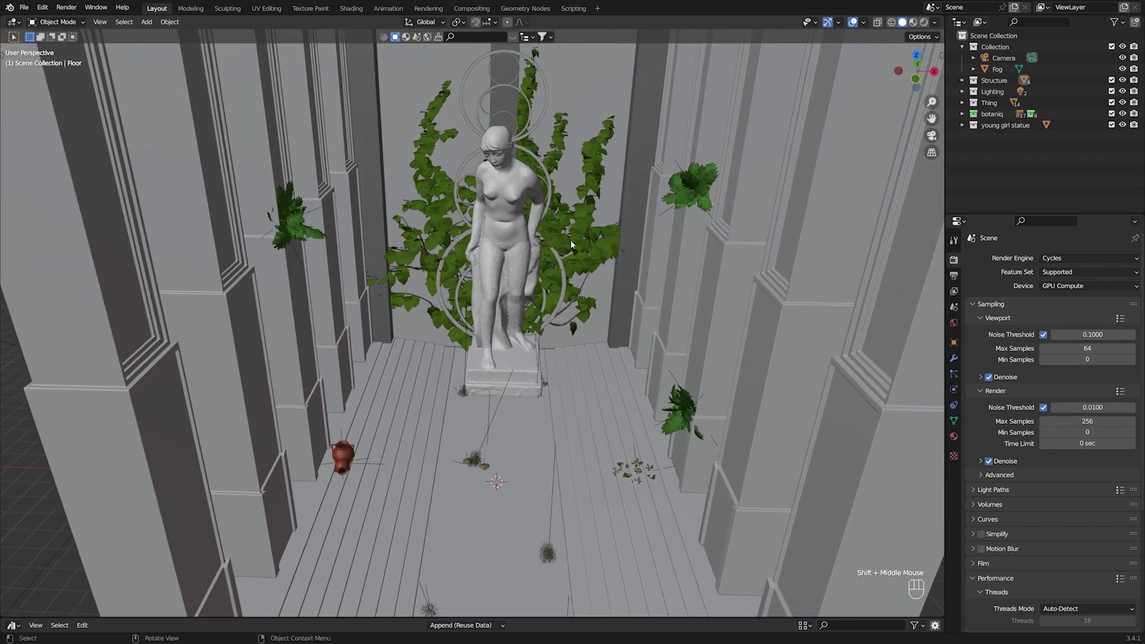
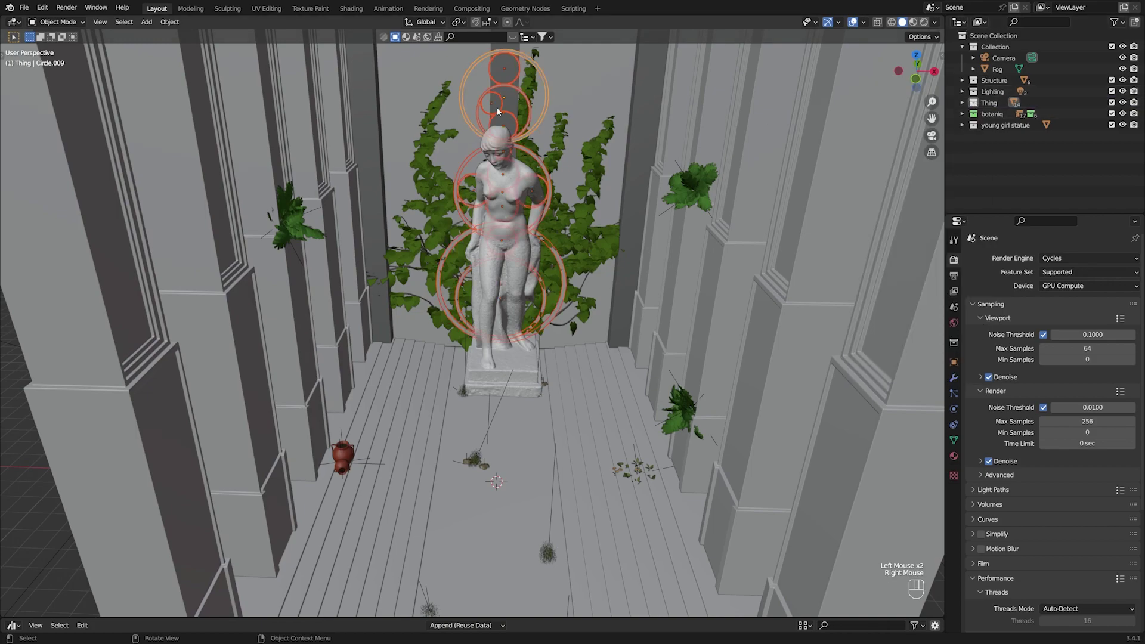
left_click(658, 334)
left_click_drag(599, 314, 450, 289)
left_click_drag(424, 298, 608, 320)
left_click_drag(688, 335, 732, 340)
left_click_drag(729, 341, 699, 310)
key("KP_1")
left_click_drag(607, 370, 567, 324)
scroll("up", 3)
left_click_drag(522, 300, 592, 378)
left_click_drag(527, 341, 447, 367)
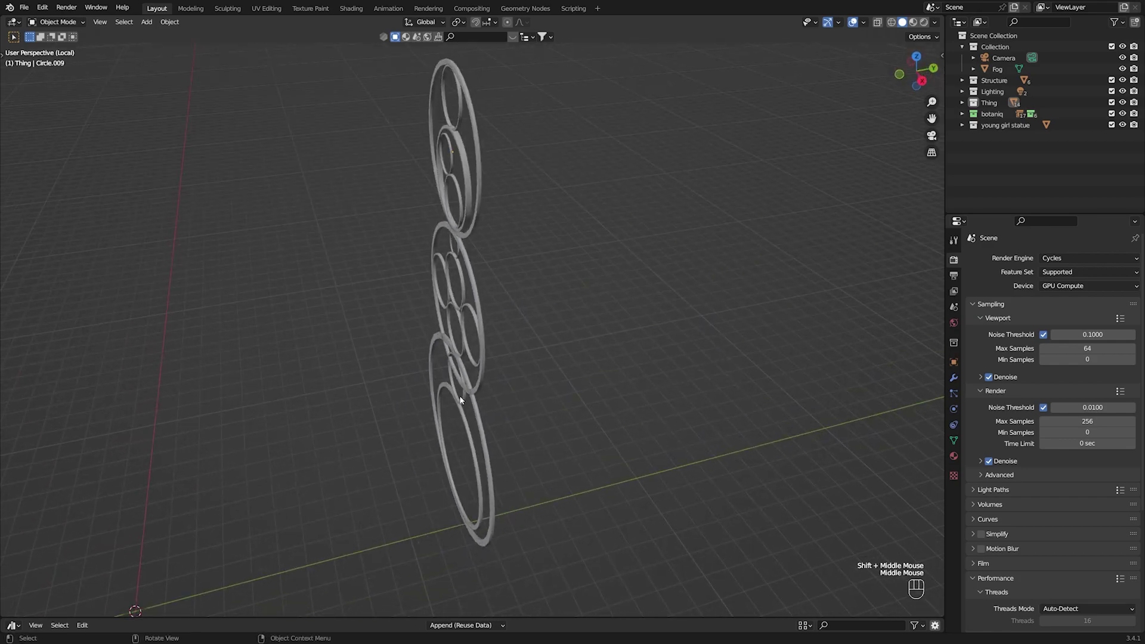
left_click_drag(491, 409, 538, 384)
scroll("up", 3)
left_click_drag(518, 381, 560, 363)
scroll("down", 3)
key("KP_1")
scroll("down", 3)
left_click_drag(533, 394, 536, 361)
key("ctrl+s")
left_click(625, 241)
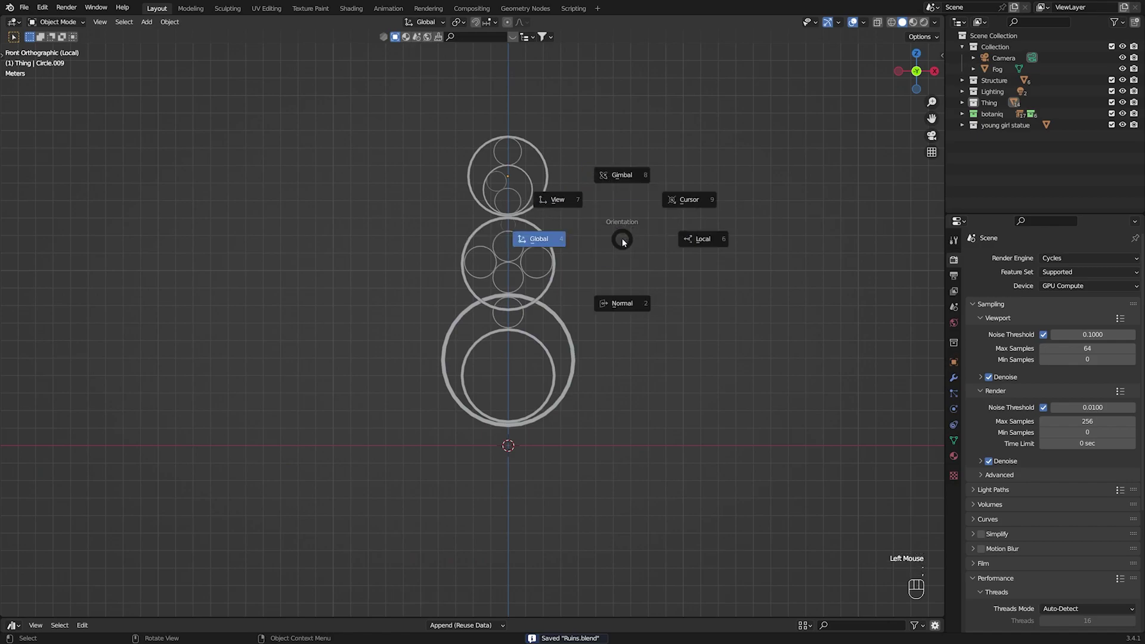
middle_click(625, 244)
left_click_drag(566, 303, 542, 313)
scroll("down", 3)
left_click_drag(534, 364, 541, 412)
key("ctrl+s")
scroll("down", 3)
left_click_drag(482, 396, 522, 379)
key("KP_1")
scroll("up", 3)
left_click_drag(570, 460, 540, 310)
left_click_drag(538, 316, 534, 353)
left_click_drag(550, 439, 545, 366)
key("ctrl+s")
left_click_drag(542, 280, 538, 330)
left_click_drag(536, 290, 529, 414)
scroll("down", 3)
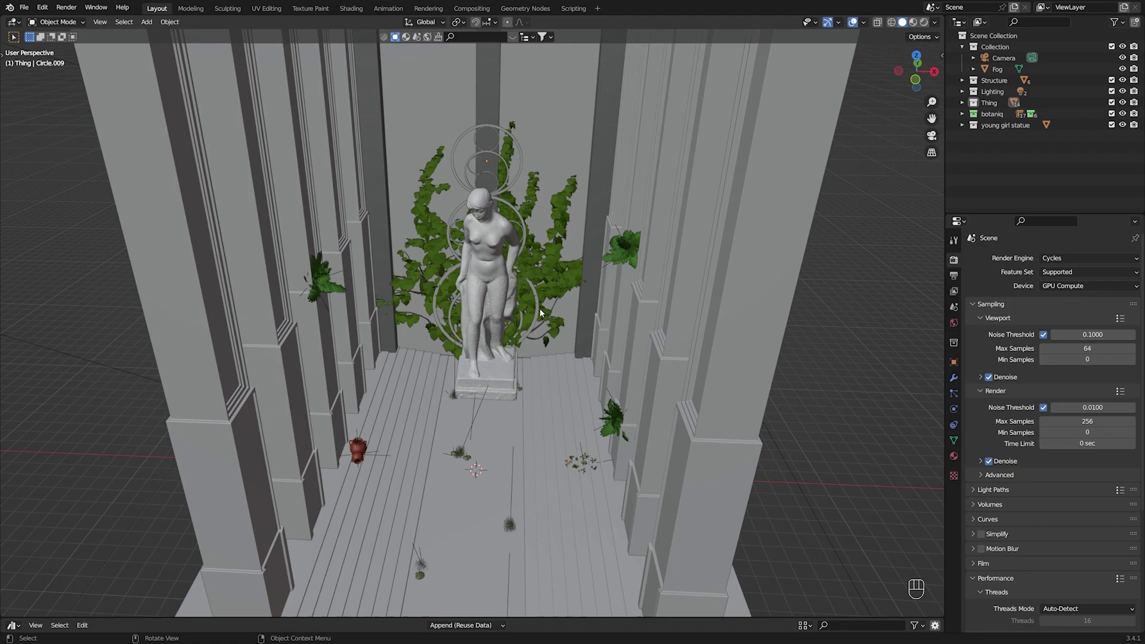
Step: Orbit the viewport slightly to frame the bare stone hall
left_click_drag(469, 459, 461, 427)
left_click_drag(353, 382, 371, 430)
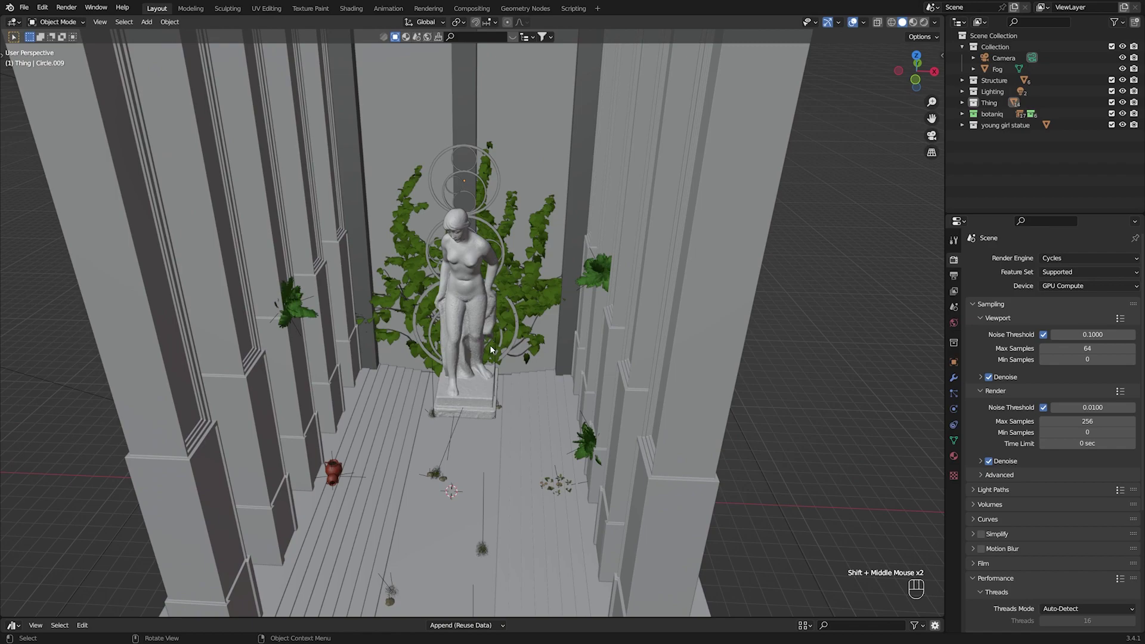
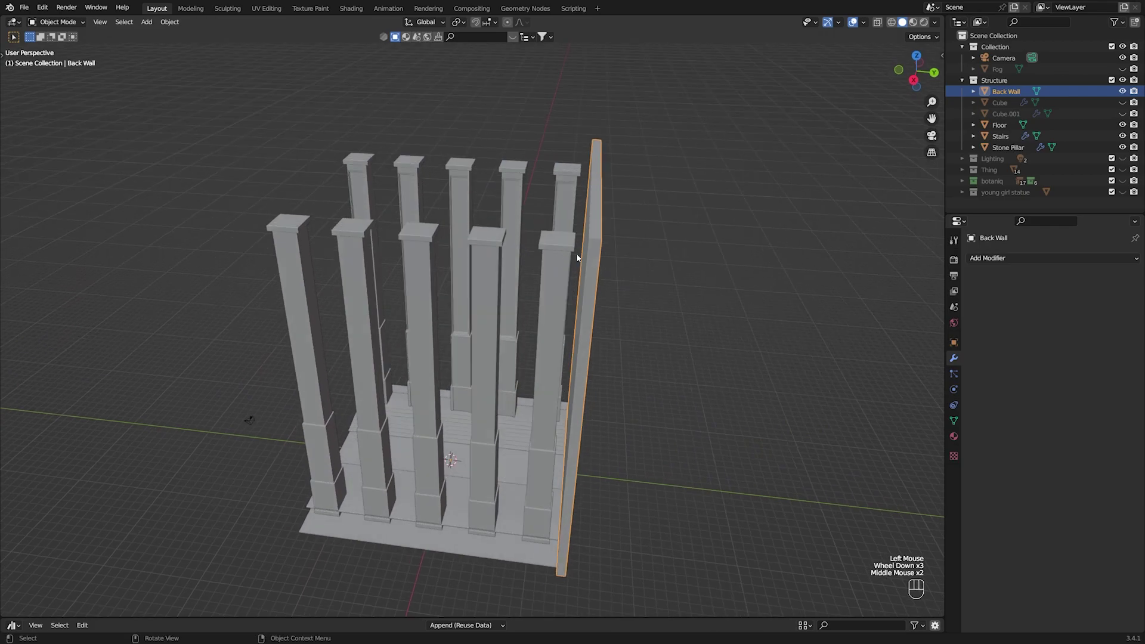
middle_click(585, 253)
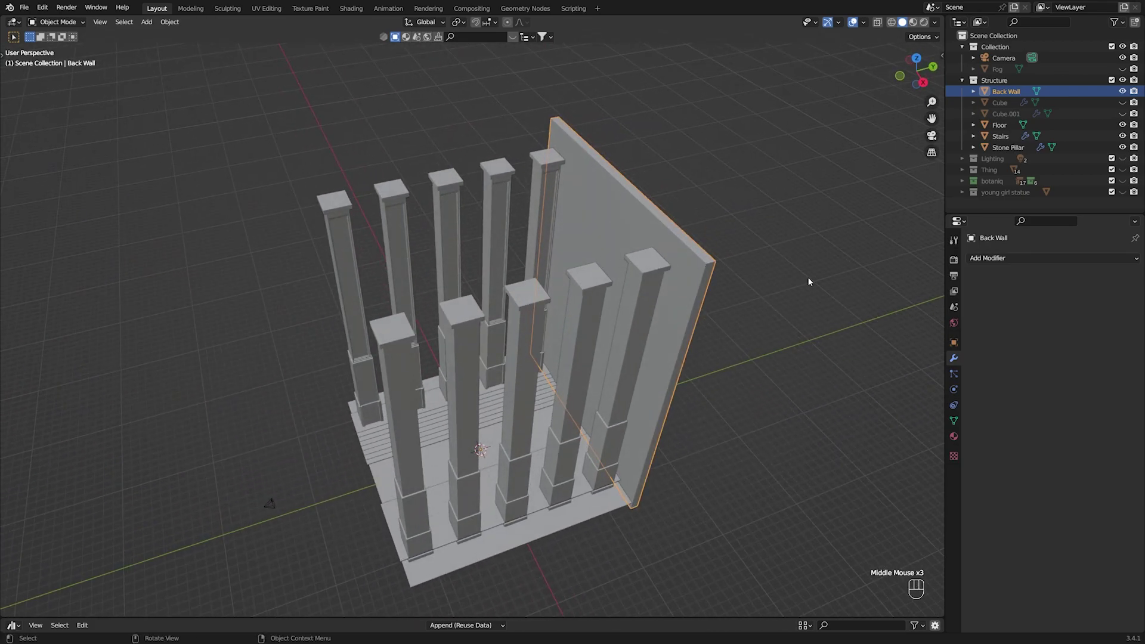
left_click_drag(534, 294, 623, 274)
scroll("up", 3)
left_click_drag(699, 257, 911, 234)
left_click(1128, 107)
left_click_drag(655, 206, 651, 268)
left_click(529, 157)
left_click(565, 83)
left_click(412, 141)
left_click(568, 84)
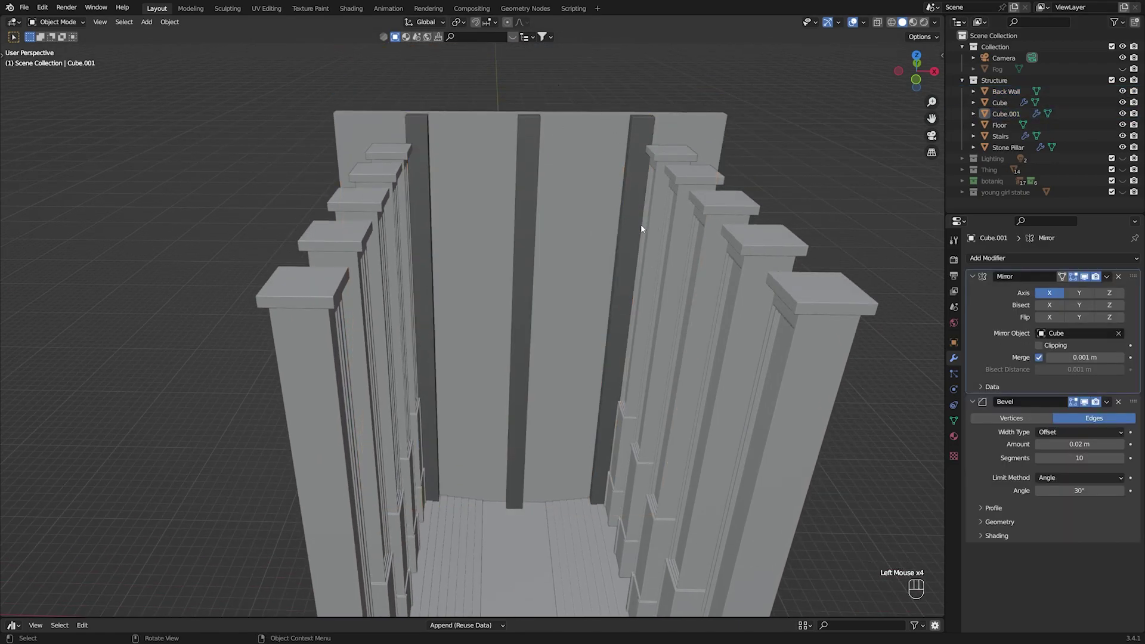
left_click_drag(624, 266, 631, 181)
left_click_drag(618, 456, 600, 455)
left_click_drag(588, 464, 590, 367)
key("ctrl+s")
left_click_drag(550, 419, 525, 394)
middle_click(534, 396)
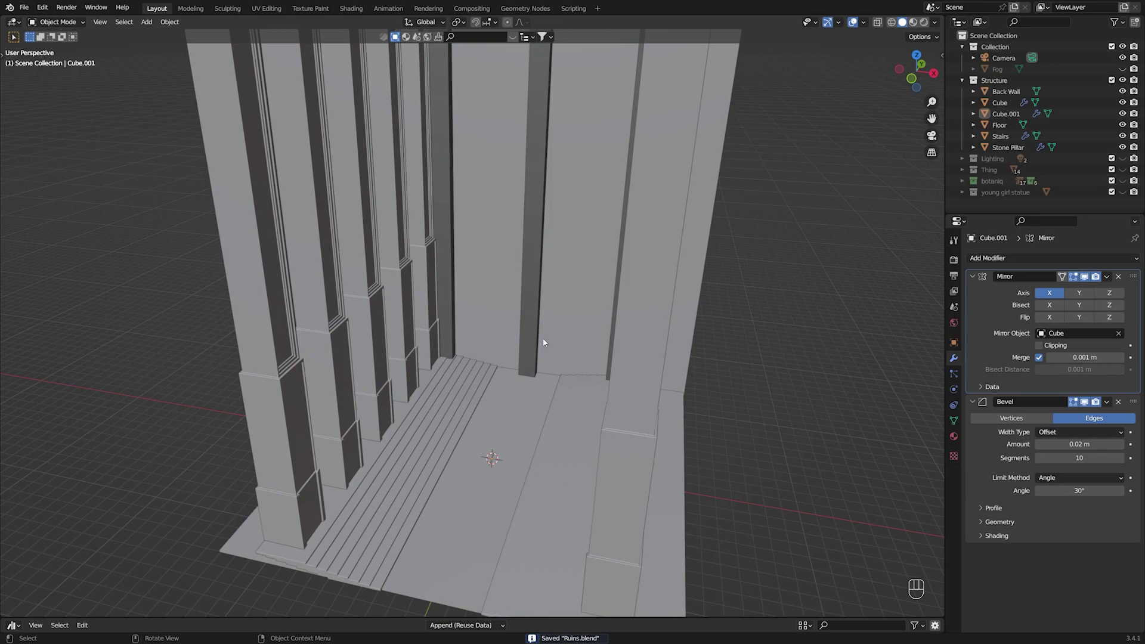
left_click_drag(535, 335, 525, 395)
middle_click(538, 381)
left_click_drag(554, 374, 554, 396)
middle_click(559, 397)
left_click_drag(504, 419, 522, 359)
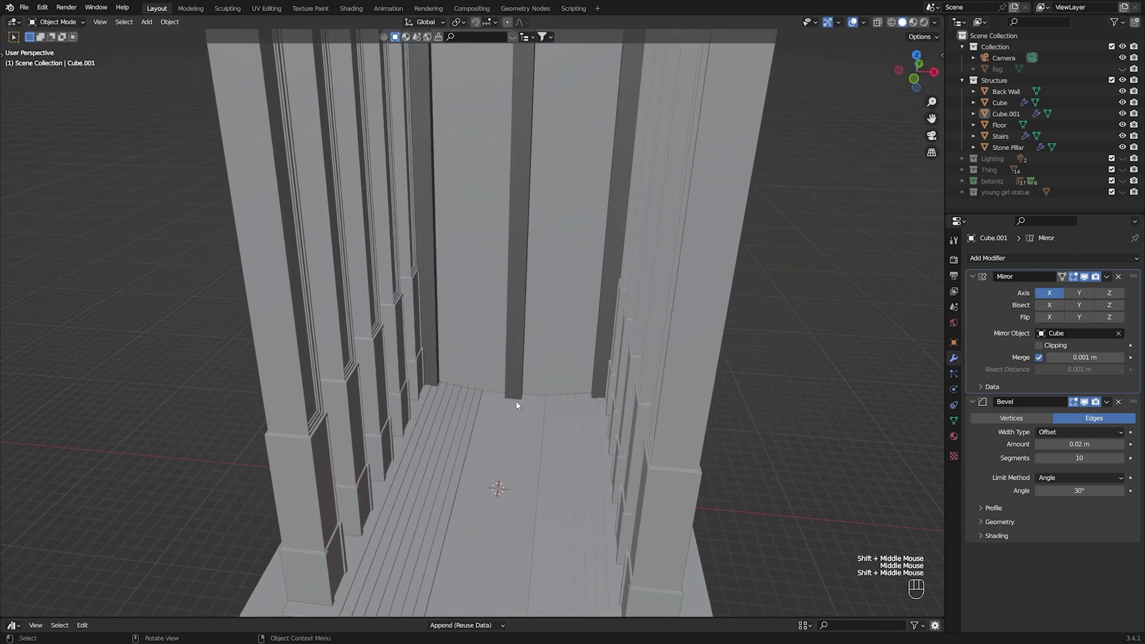
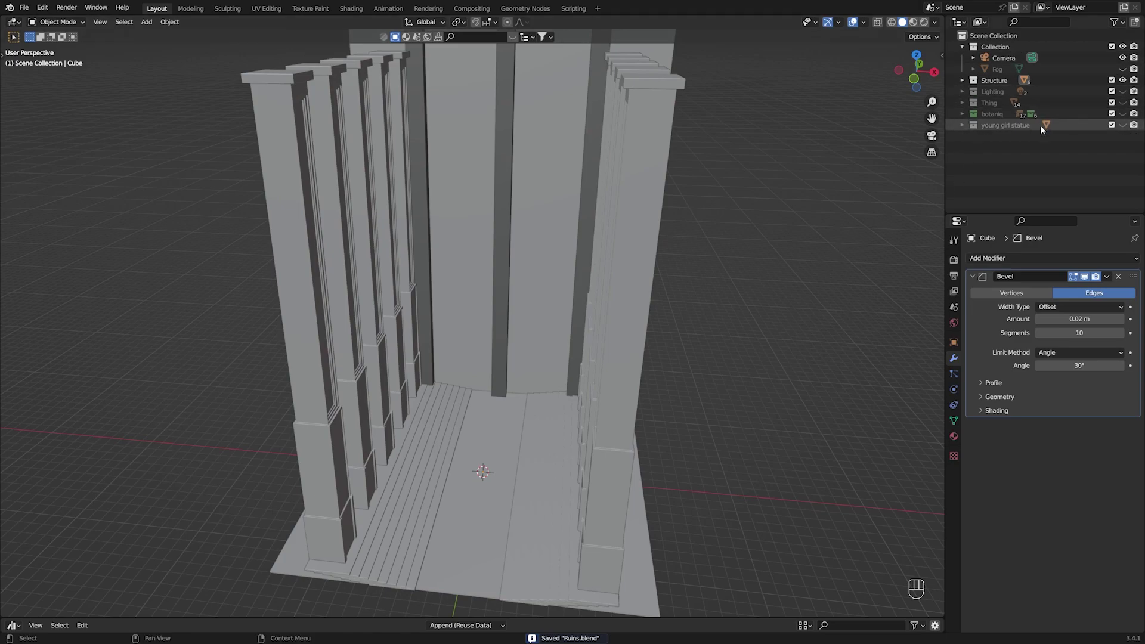
Step: Unhide the Thing collection, isolate the rings in local view and save the file
left_click(1126, 105)
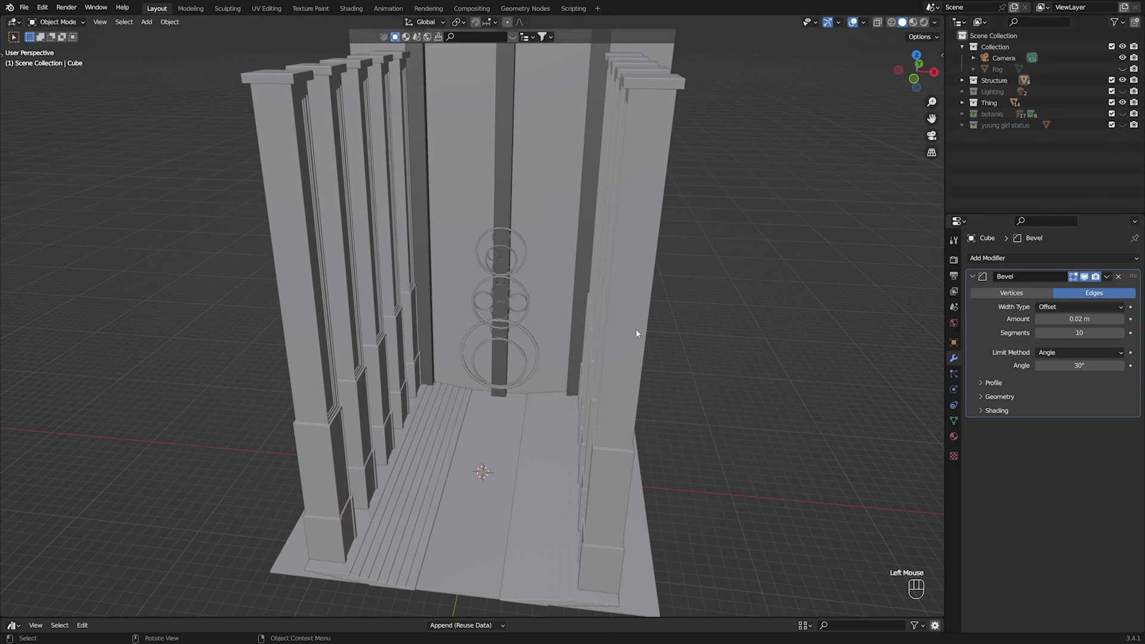
right_click(996, 110)
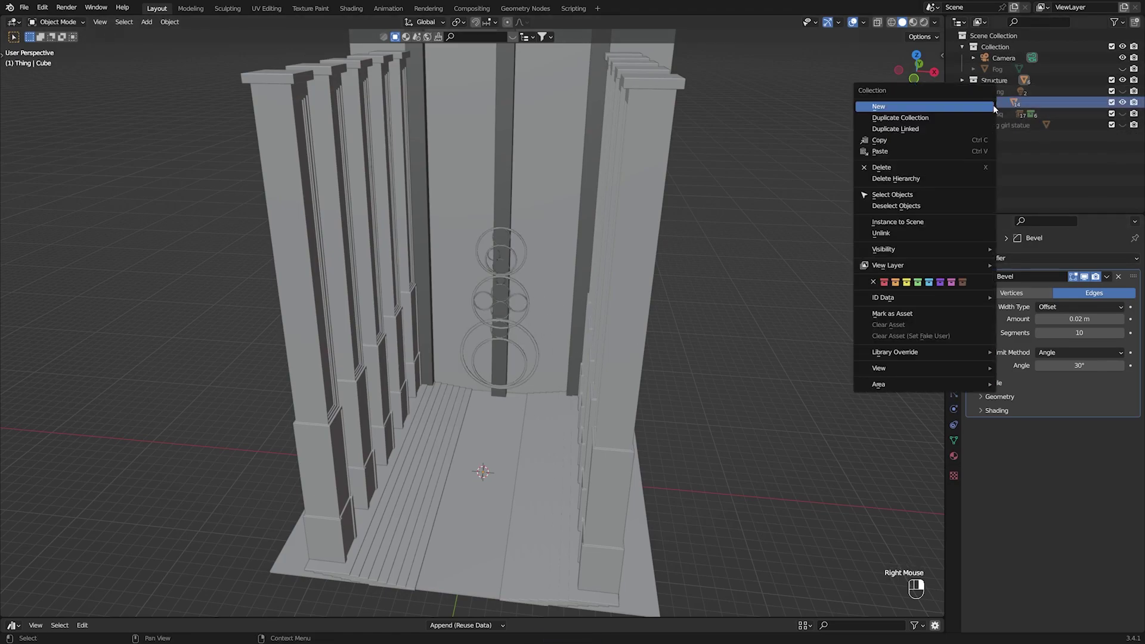
key("/")
key("/")
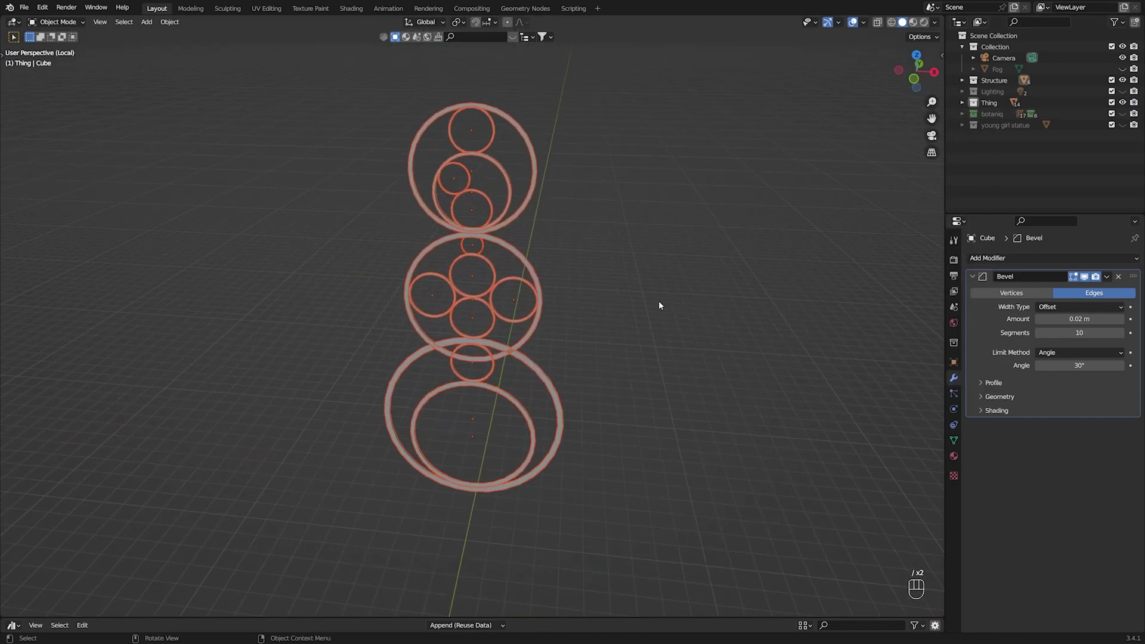
left_click(699, 233)
left_click_drag(577, 271, 600, 276)
scroll("up", 3)
key("ctrl+s")
Step: Frame the ring stack and select the bottom ring as the placement reference
left_click_drag(618, 282, 471, 266)
scroll("down", 3)
left_click_drag(440, 484, 449, 308)
left_click_drag(479, 351, 541, 351)
scroll("up", 3)
left_click(528, 323)
scroll("down", 3)
left_click(550, 350)
middle_click(426, 355)
Step: Add a new Circle, rotate it upright, scale and move it over the bottom ring in front view
key("shift+a")
key("s")
key("r")
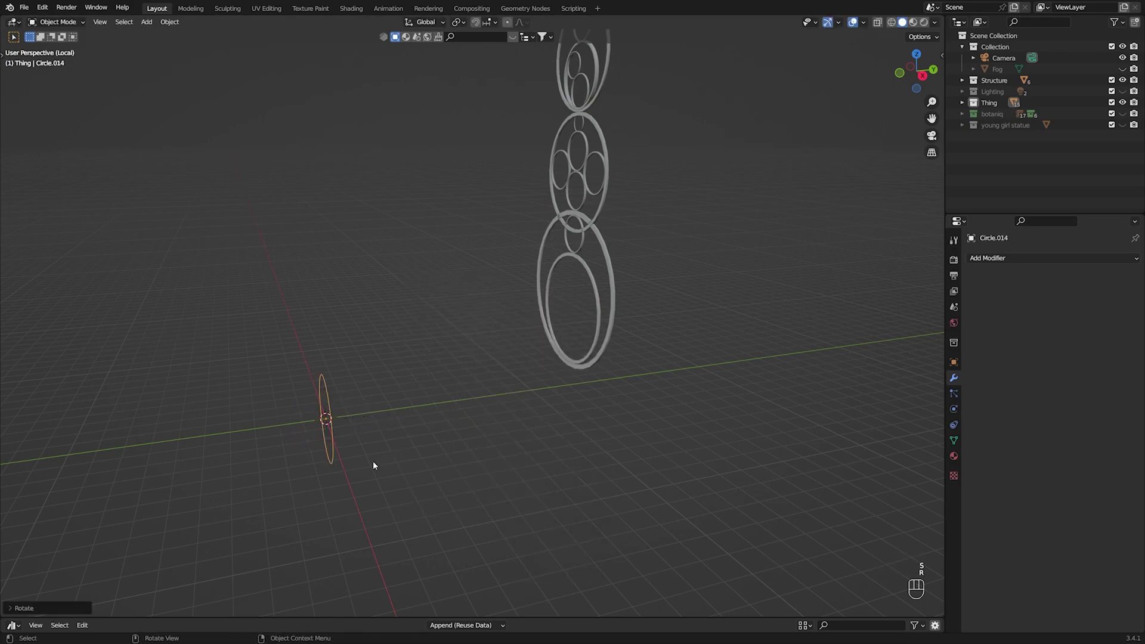
key("g")
key("KP_1")
key("s")
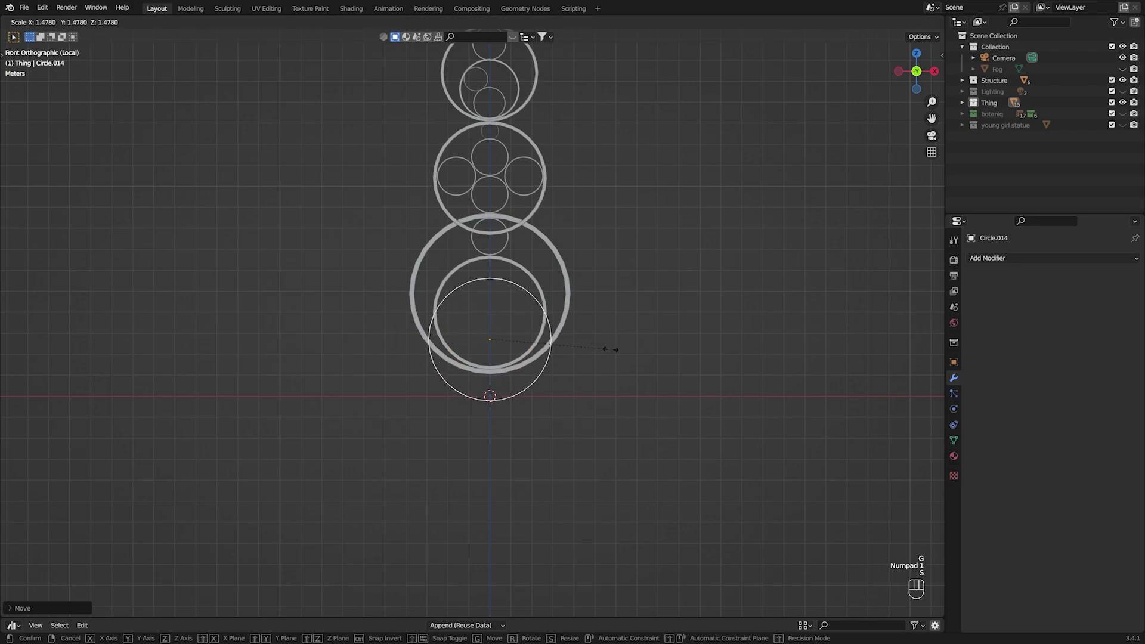
key("g")
key("s")
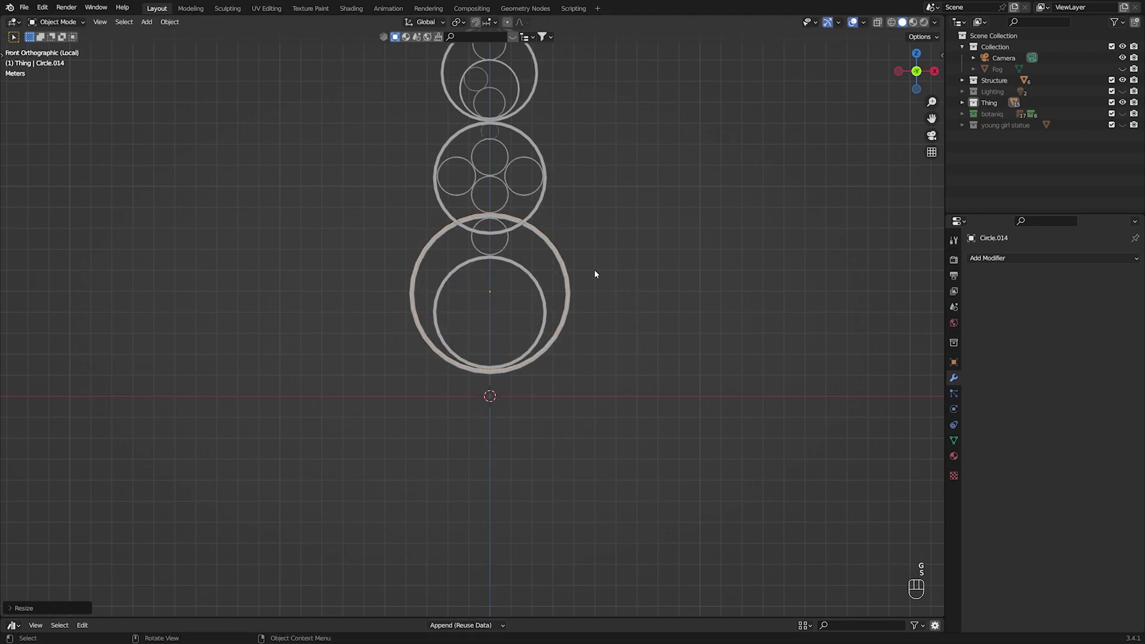
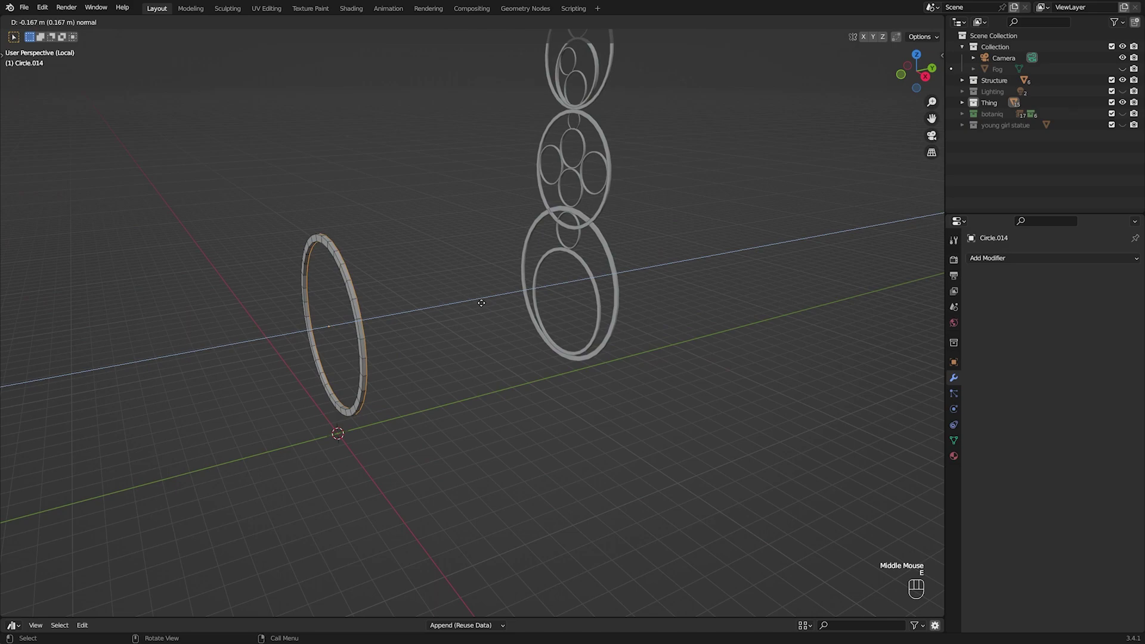
Step: Leave edit mode on the new ring, check it around the stack and save
key("Tab")
left_click_drag(396, 327, 448, 334)
scroll("up", 3)
scroll("down", 3)
left_click_drag(418, 326, 465, 322)
left_click_drag(408, 274, 357, 276)
left_click_drag(385, 273, 487, 240)
key("ctrl+s")
Step: In front orthographic view move and scale the new ring onto the lowest large ring
left_click_drag(429, 264, 394, 273)
scroll("up", 3)
left_click_drag(406, 294, 501, 283)
left_click_drag(599, 288, 559, 298)
left_click_drag(590, 263, 611, 259)
key("KP_1")
scroll("up", 3)
middle_click(651, 225)
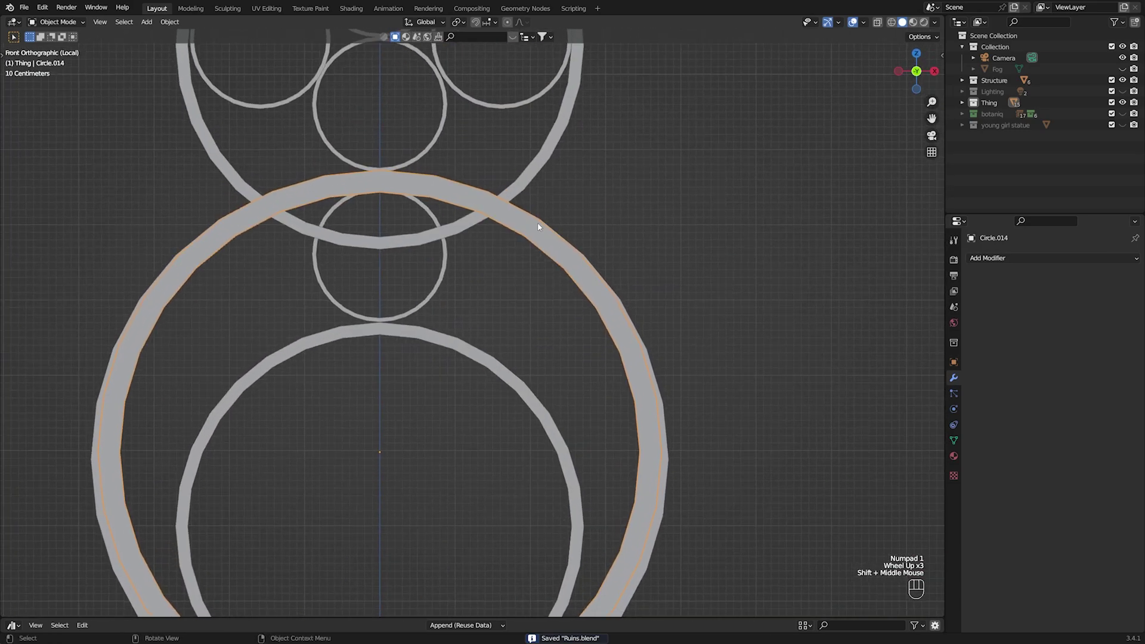
scroll("down", 3)
scroll("up", 3)
left_click_drag(532, 349, 620, 233)
left_click_drag(615, 247, 576, 261)
scroll("down", 3)
left_click_drag(552, 282, 535, 287)
left_click_drag(608, 260, 653, 256)
left_click_drag(550, 276, 531, 340)
Step: Constrain the ring's adjustment along X in front view, fine-tune its fit and save
key("KP_1")
key("x")
middle_click(574, 273)
left_click_drag(553, 317, 533, 347)
scroll("up", 3)
scroll("down", 3)
scroll("up", 3)
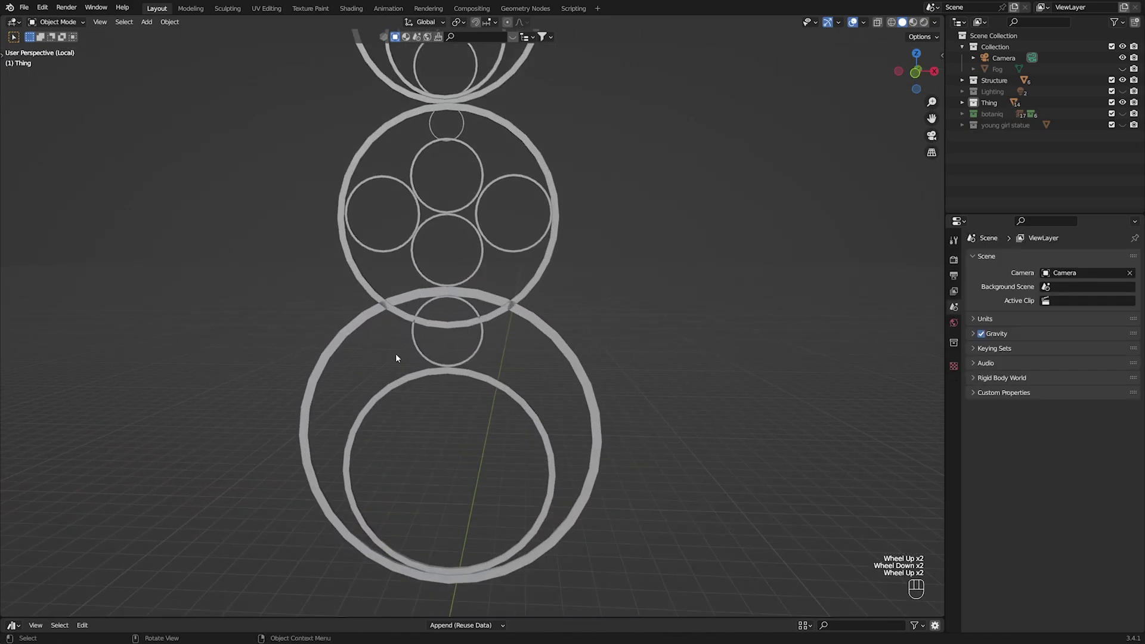
left_click_drag(487, 326, 510, 382)
left_click_drag(496, 311, 526, 407)
scroll("down", 3)
key("ctrl+s")
Step: Exit local view to show the ring stack against the hall's back wall and save the file
left_click_drag(531, 307, 558, 229)
scroll("down", 3)
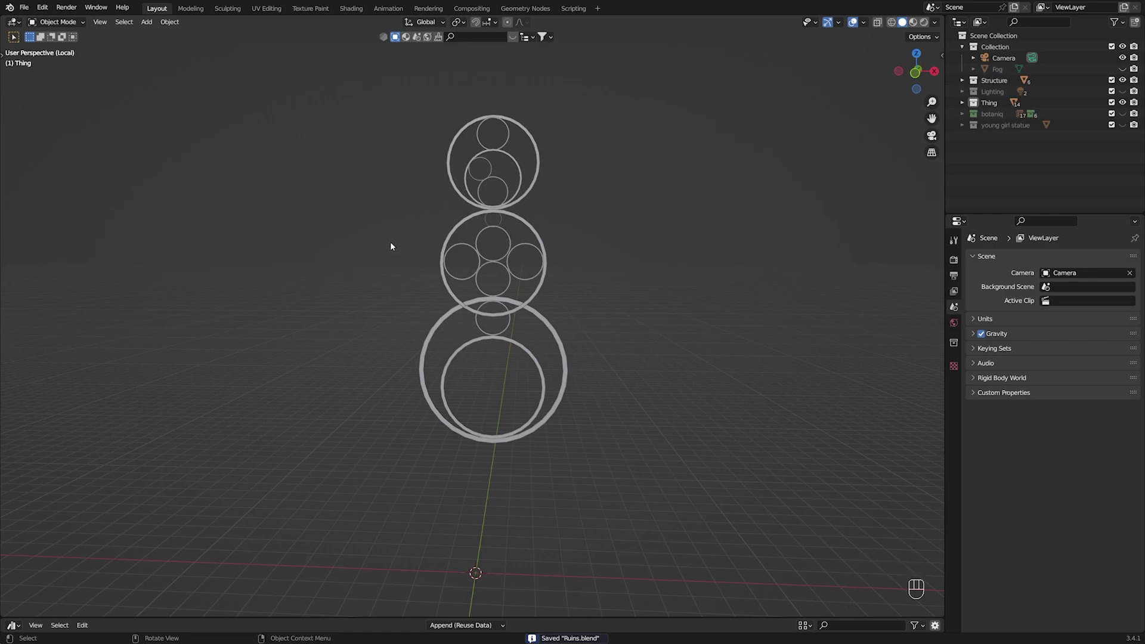
scroll("up", 3)
scroll("down", 3)
left_click_drag(552, 392, 494, 292)
key("ctrl+s")
scroll("down", 3)
left_click_drag(473, 306, 483, 286)
left_click_drag(486, 305, 489, 341)
key("ctrl+s")
middle_click(518, 378)
left_click_drag(528, 343, 515, 284)
middle_click(516, 368)
key("ctrl+s")
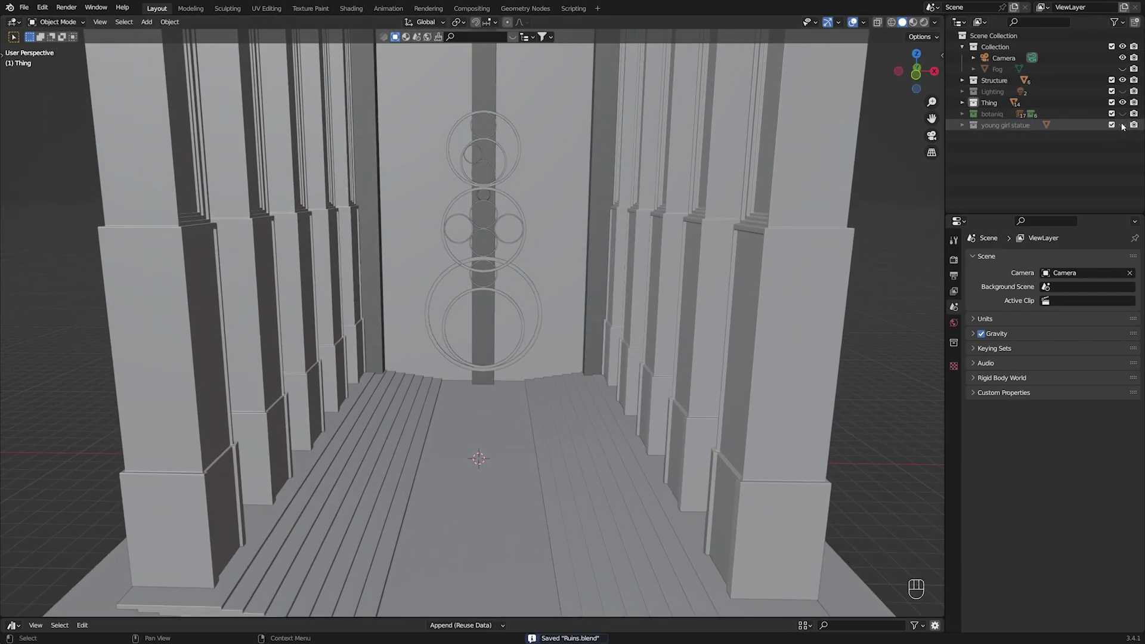
Step: Show the young girl statue again, undo a stray scale, and save Ruins.blend
left_click(1125, 126)
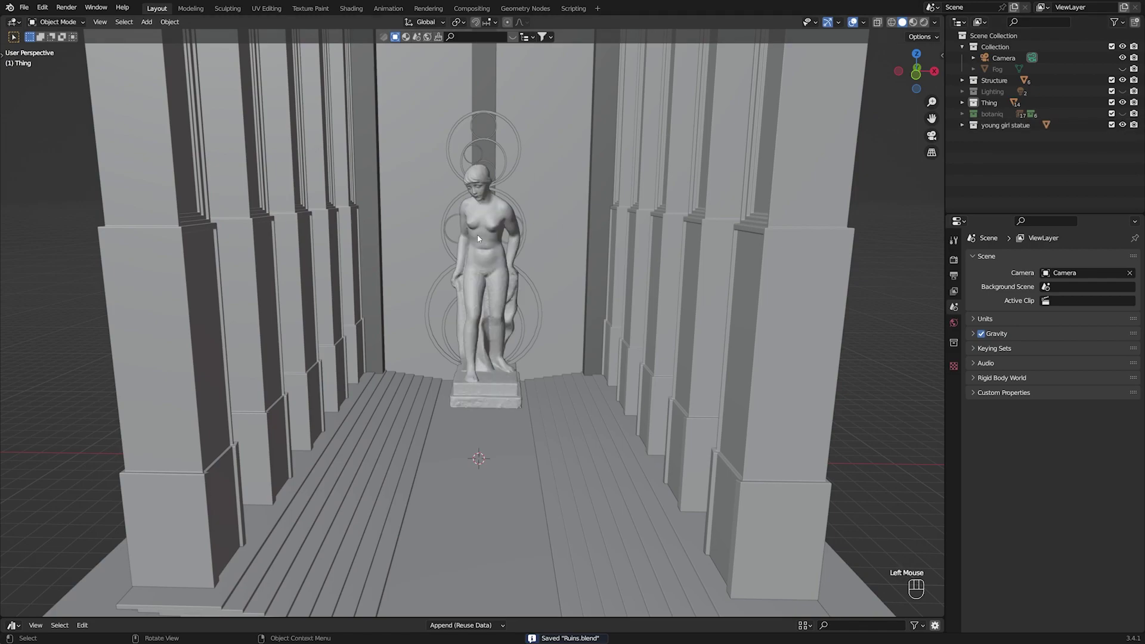
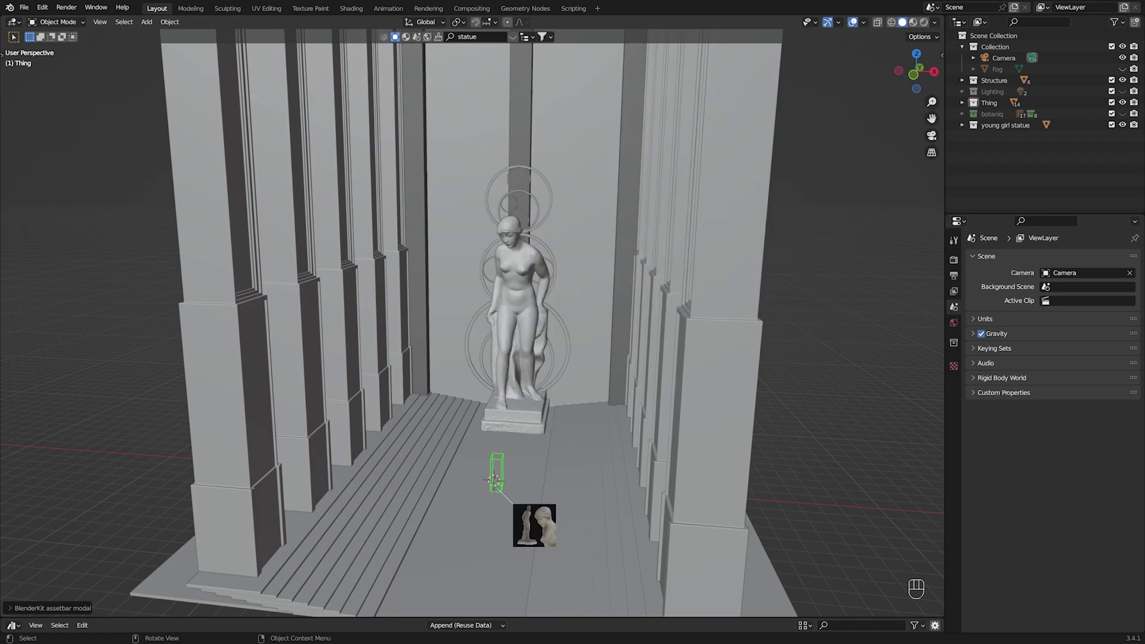
middle_click(512, 415)
left_click(480, 415)
key("s")
key("ctrl+z")
key("ctrl+z")
key("ctrl+z")
key("ctrl+z")
key("ctrl+z")
left_click(537, 331)
left_click_drag(535, 323, 563, 315)
key("ctrl+s")
Step: Orbit and zoom around the hall to inspect it, saving the file along the way
scroll("down", 3)
left_click(795, 359)
scroll("up", 3)
left_click_drag(571, 372, 543, 402)
left_click_drag(556, 400, 561, 364)
scroll("down", 3)
left_click_drag(533, 378, 534, 354)
left_click_drag(529, 362, 535, 360)
left_click_drag(533, 360, 537, 291)
key("ctrl+s")
left_click_drag(529, 311, 493, 364)
middle_click(497, 364)
key("ctrl+s")
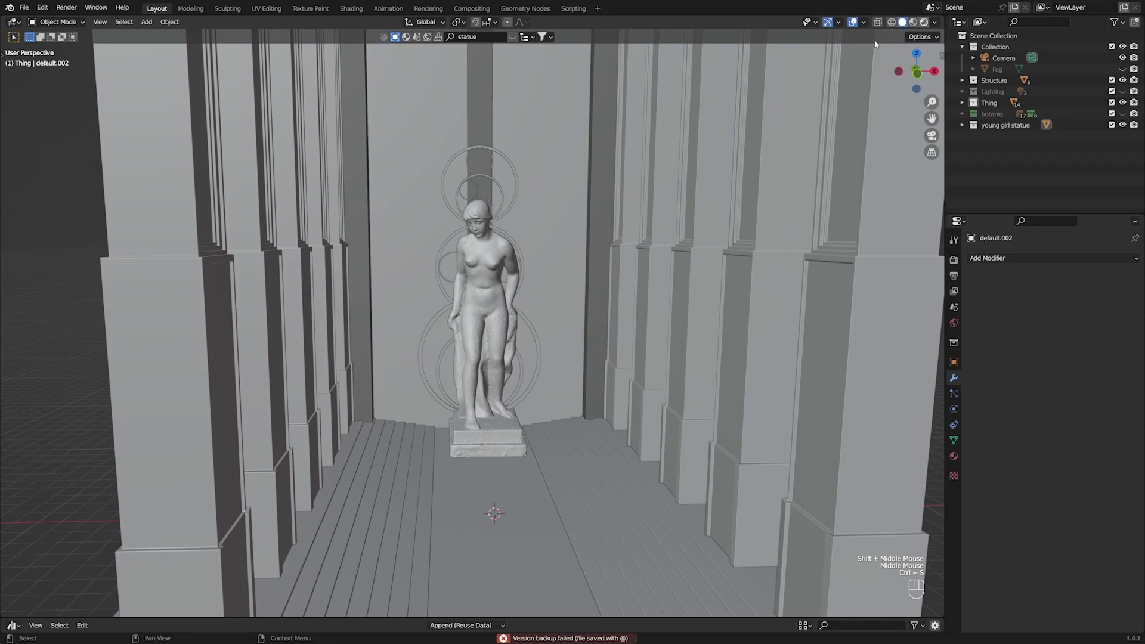
Step: Switch to Rendered shading, check the panoramic camera view of the statue against the rings, and save
left_click(669, 218)
scroll("down", 3)
left_click_drag(558, 337, 538, 365)
key("ctrl+s")
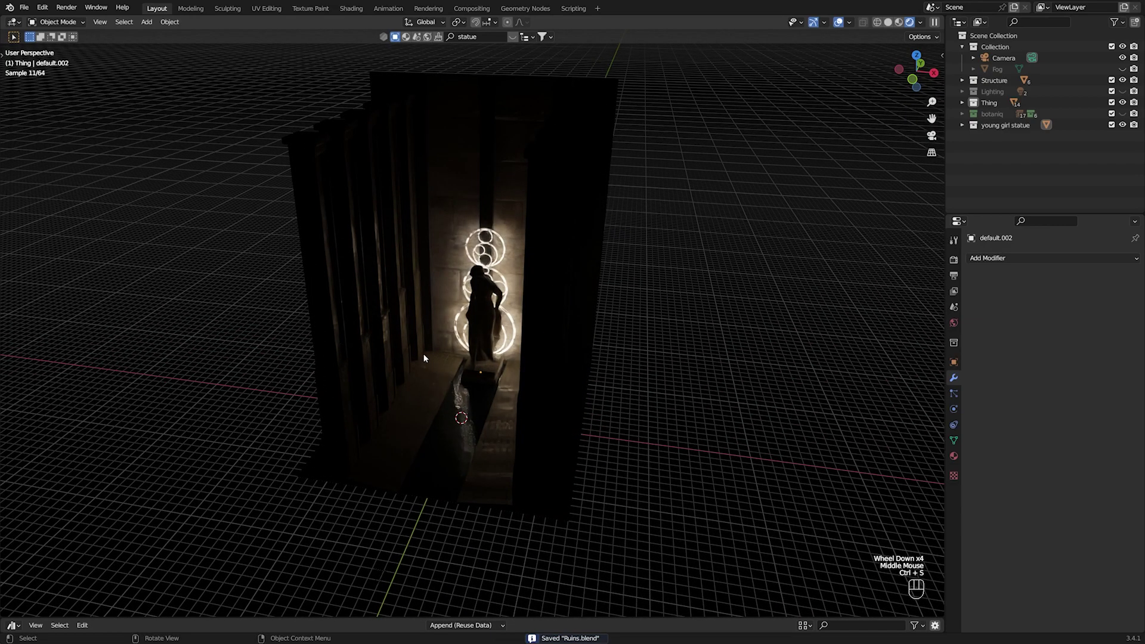
key("KP_0")
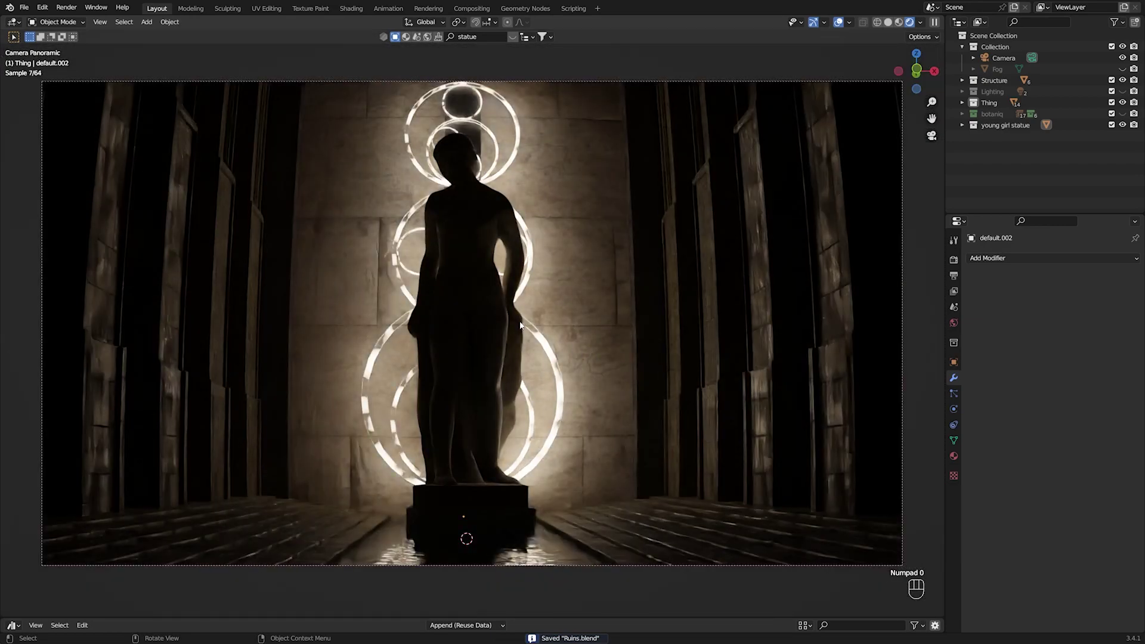
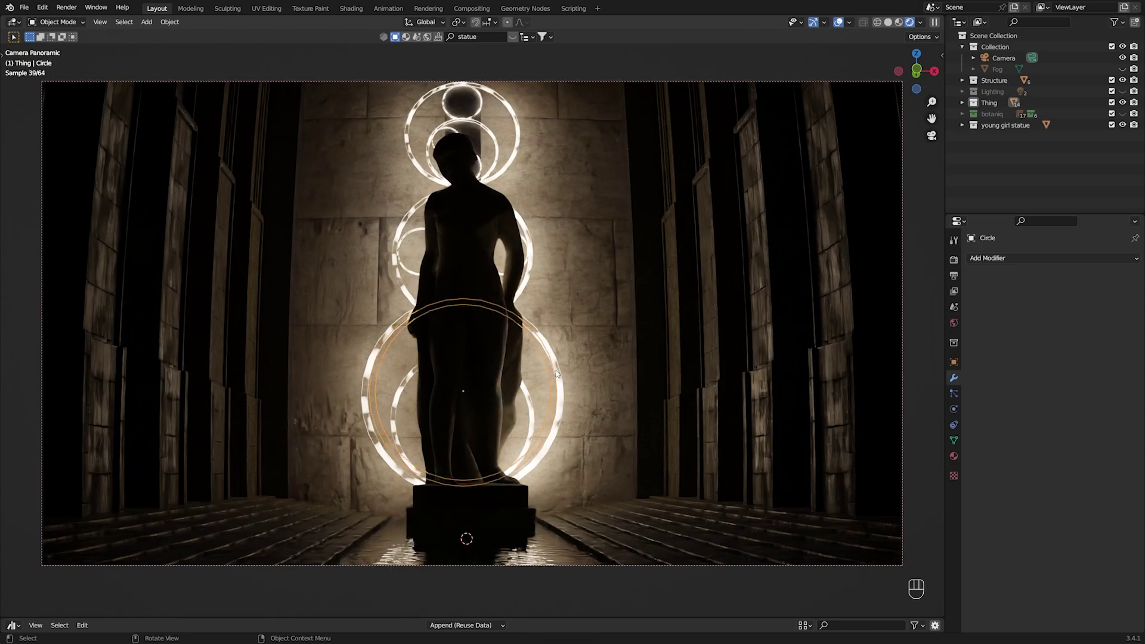
middle_click(591, 395)
scroll("down", 3)
Step: Hide the Thing collection so the glowing rings disappear, saving the file
left_click_drag(592, 413, 592, 444)
left_click(598, 442)
key("ctrl+s")
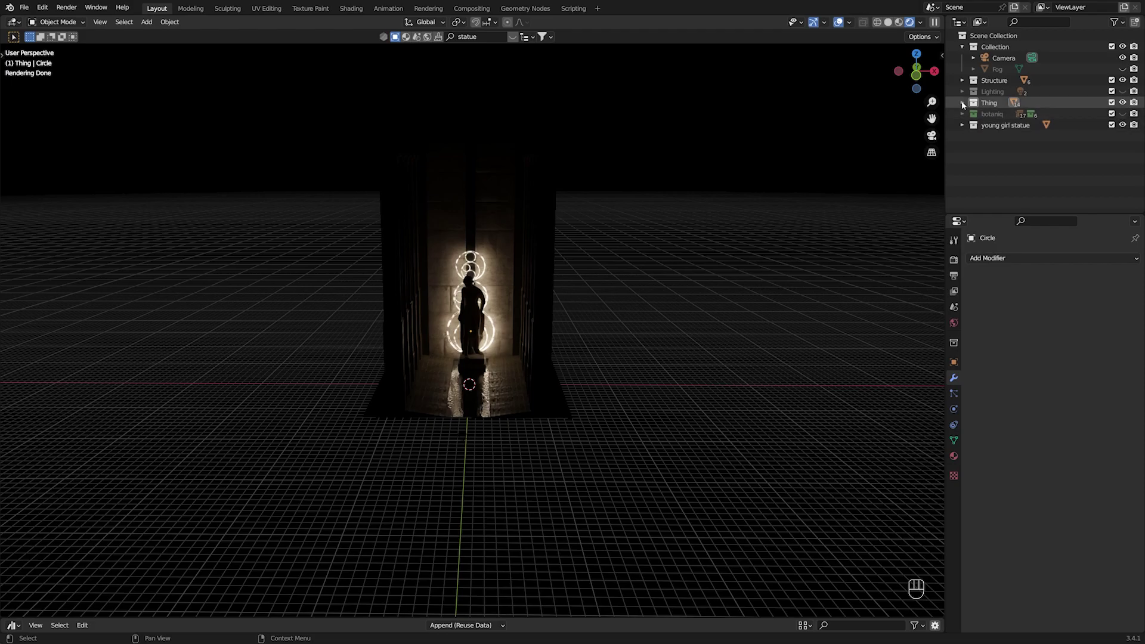
left_click(1128, 106)
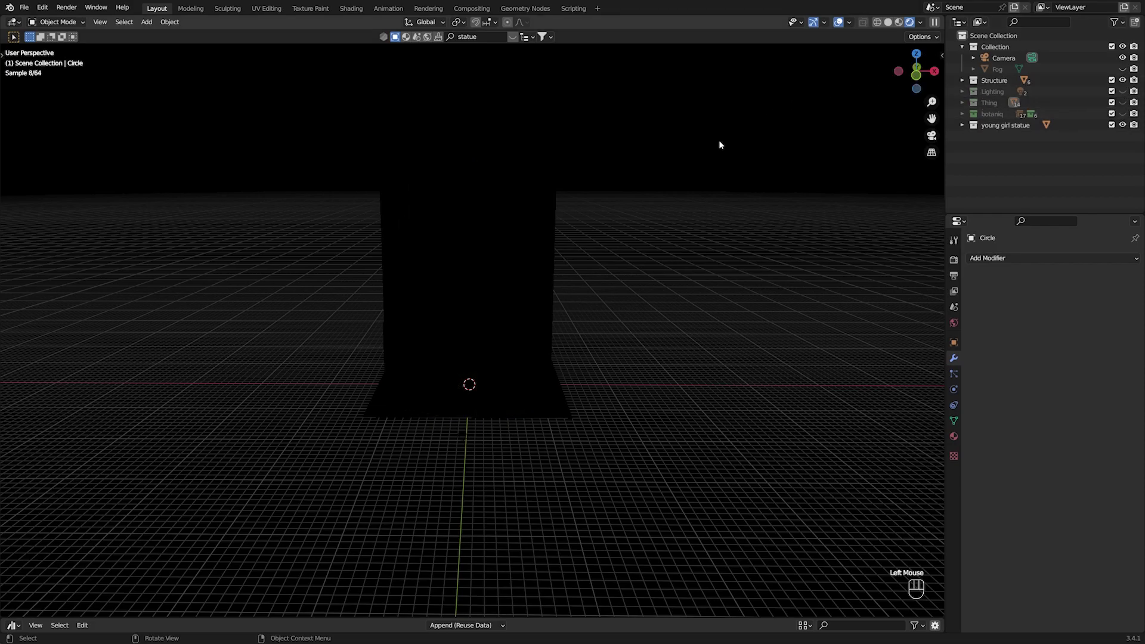
Step: Reframe the view around the hall and save Ruins.blend again
left_click_drag(610, 376, 644, 297)
scroll("down", 3)
left_click_drag(646, 300, 629, 360)
scroll("up", 3)
left_click_drag(609, 352, 622, 322)
key("ctrl+s")
middle_click(622, 316)
key("ctrl+s")
Step: Move in closer to the hall and make the Lighting collection visible again
middle_click(641, 282)
left_click_drag(706, 339, 694, 303)
left_click_drag(680, 327, 687, 354)
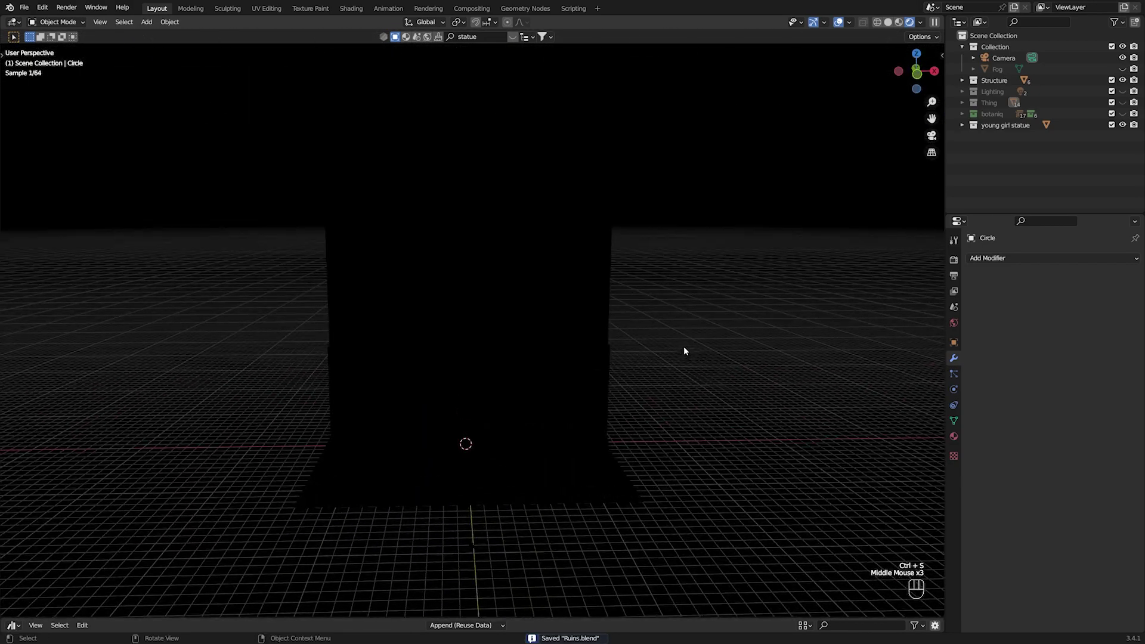
middle_click(728, 284)
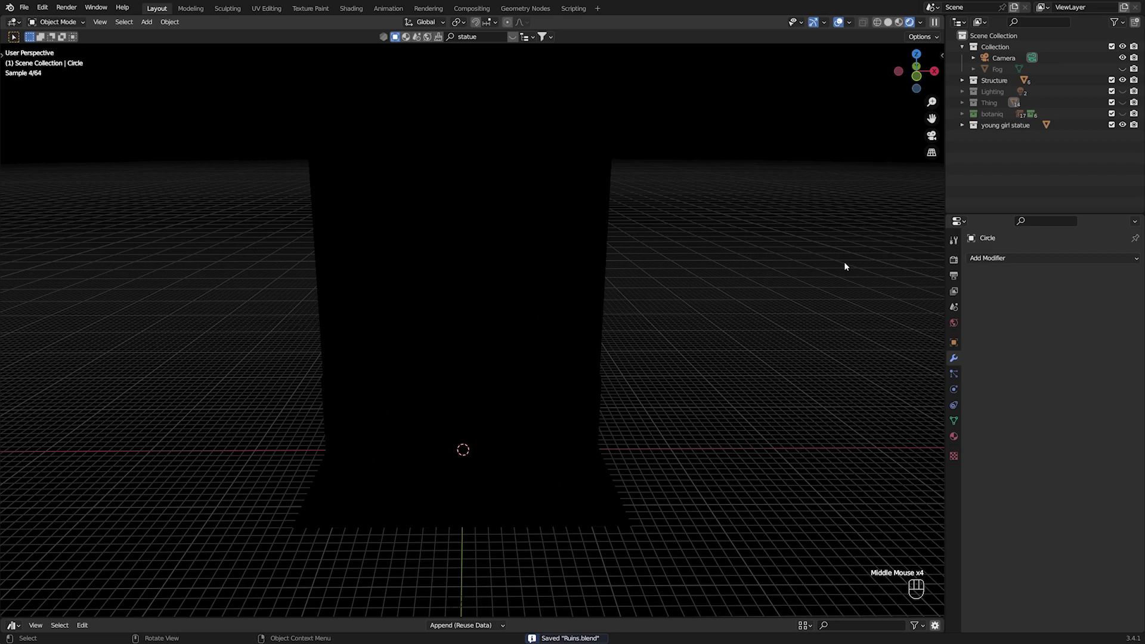
left_click_drag(712, 272, 907, 234)
left_click(1123, 96)
Step: Go to front orthographic view in Solid shading, framed around the lights outside the hall
scroll("down", 3)
key("KP_1")
left_click(299, 257)
left_click(879, 52)
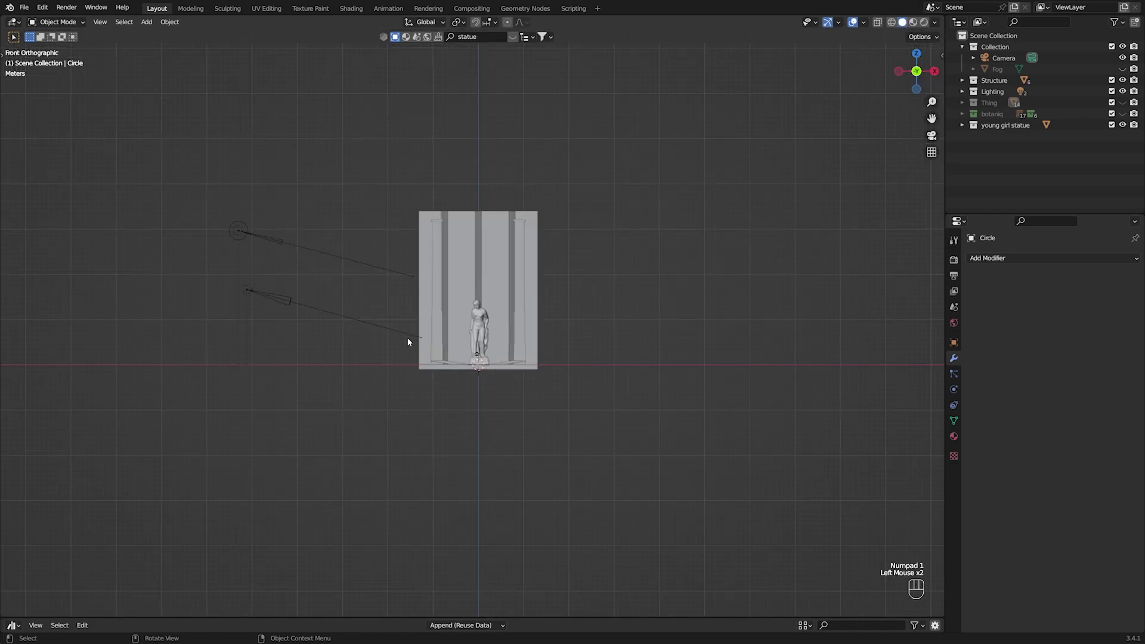
left_click_drag(291, 283, 403, 297)
scroll("up", 3)
Step: Select the spot light left of the hall and show its transform values
left_click(378, 278)
left_click_drag(430, 291, 414, 312)
left_click(715, 340)
left_click(219, 160)
left_click(387, 414)
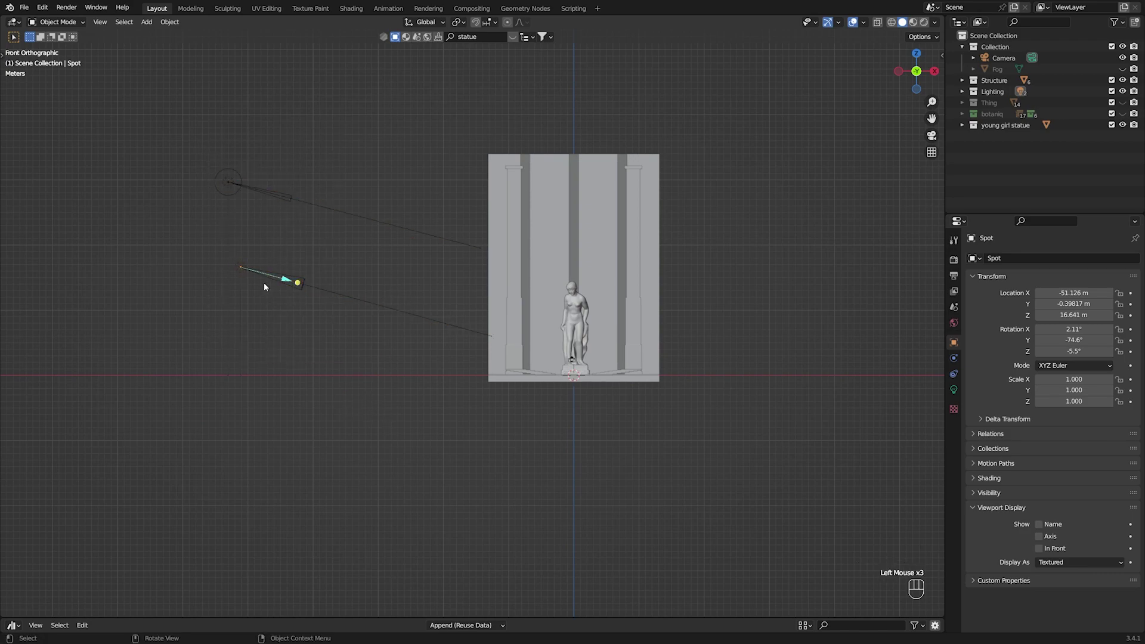
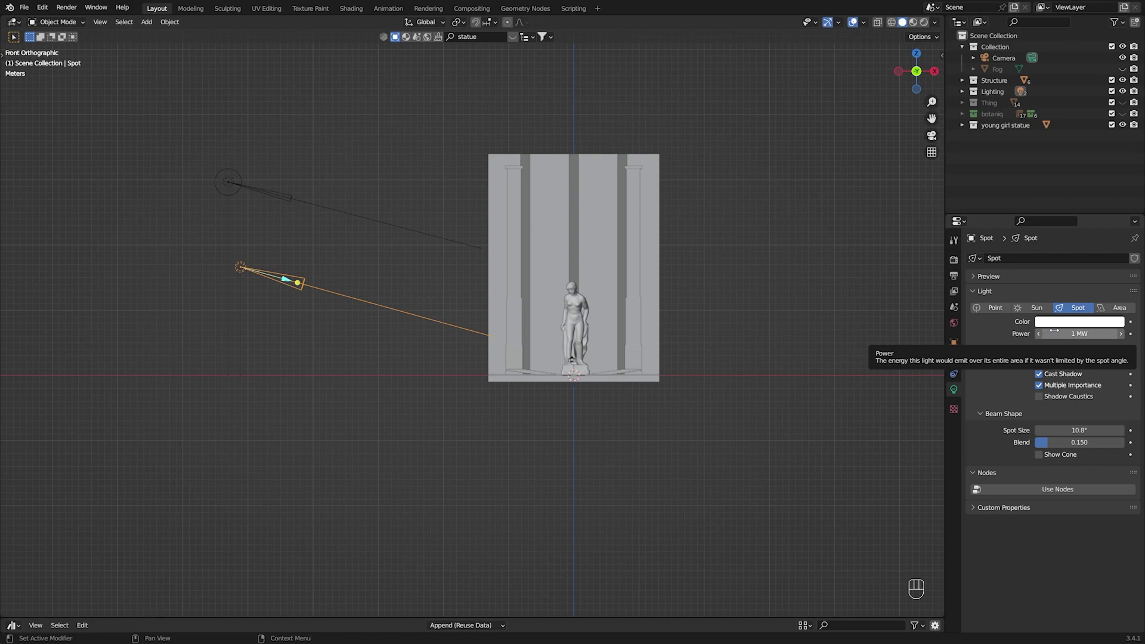
Step: Inspect the spot light's 1 MW power and 10.8° beam, view the rendered camera, and save
left_click(832, 228)
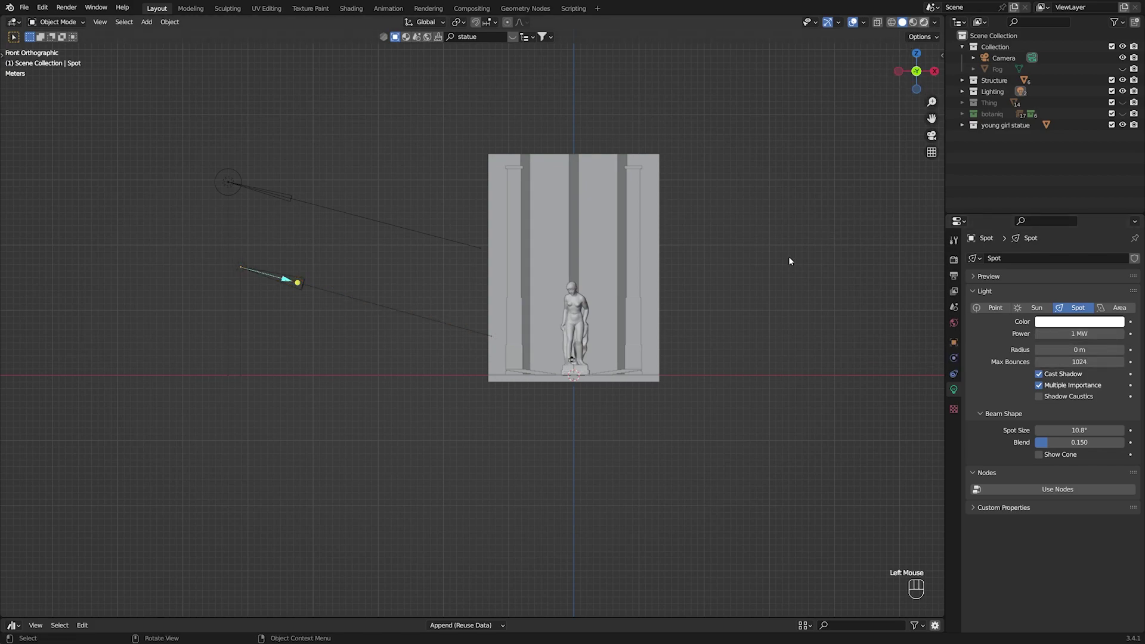
left_click(775, 269)
left_click(751, 325)
key("KP_0")
key("ctrl+s")
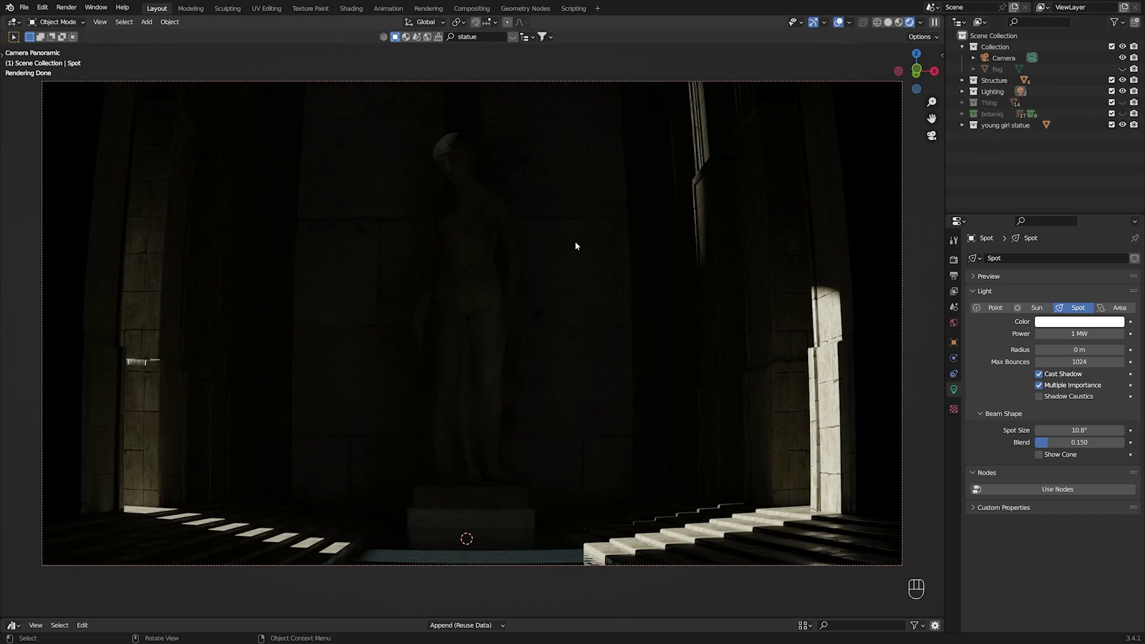
Step: Show the Fog volume, view its Volume Scatter material (density 0.005, anisotropy 0.700), and re-show the rings
left_click(1127, 71)
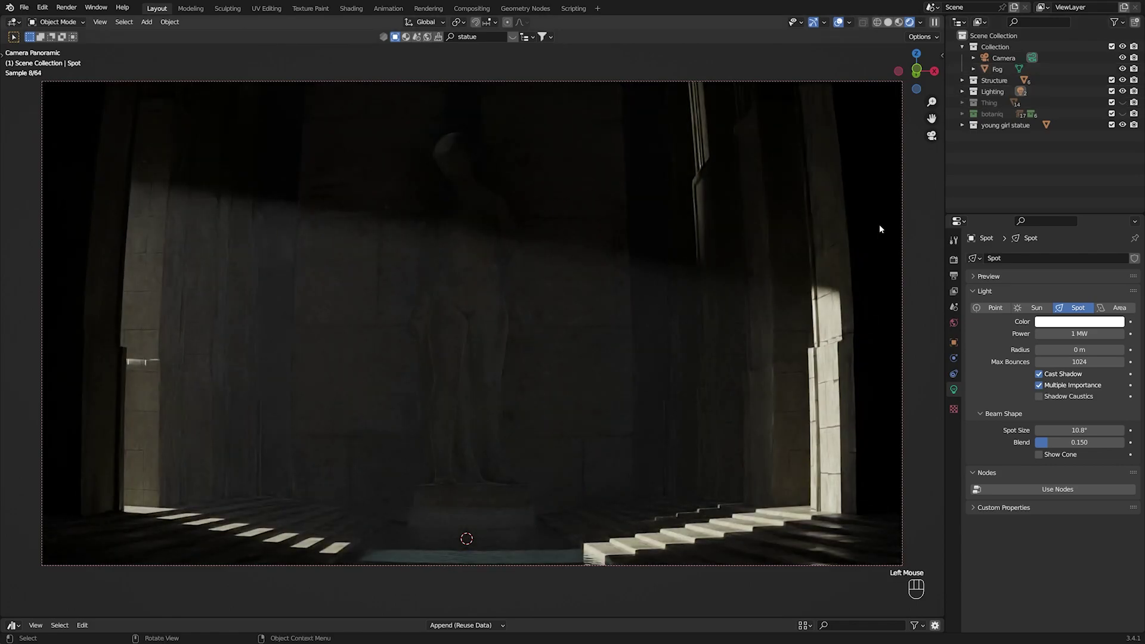
left_click(996, 76)
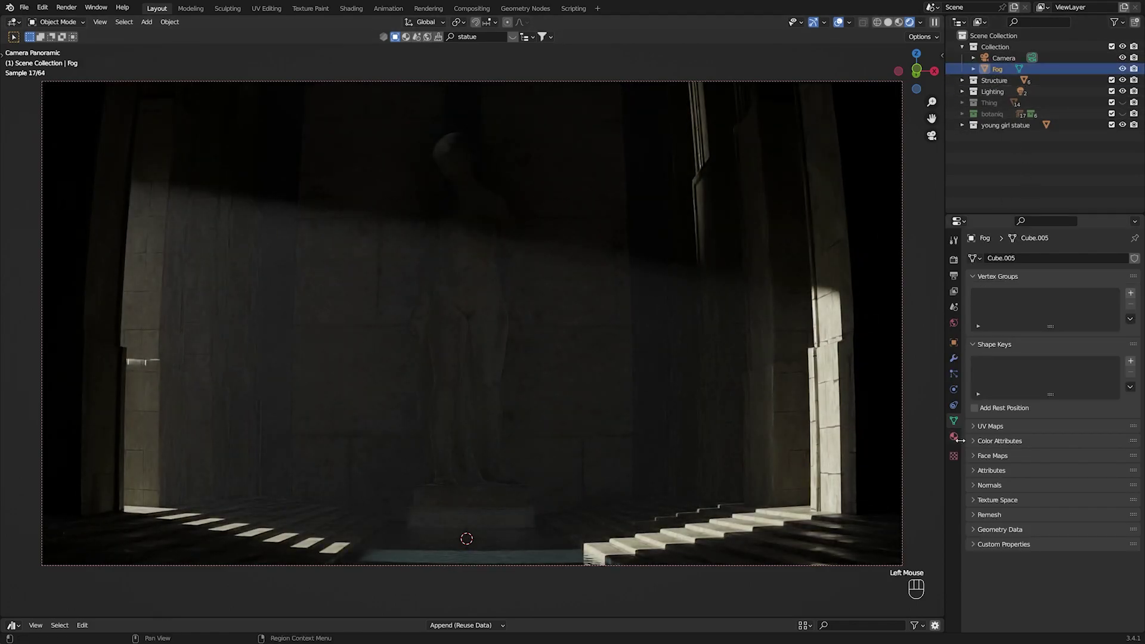
left_click(962, 438)
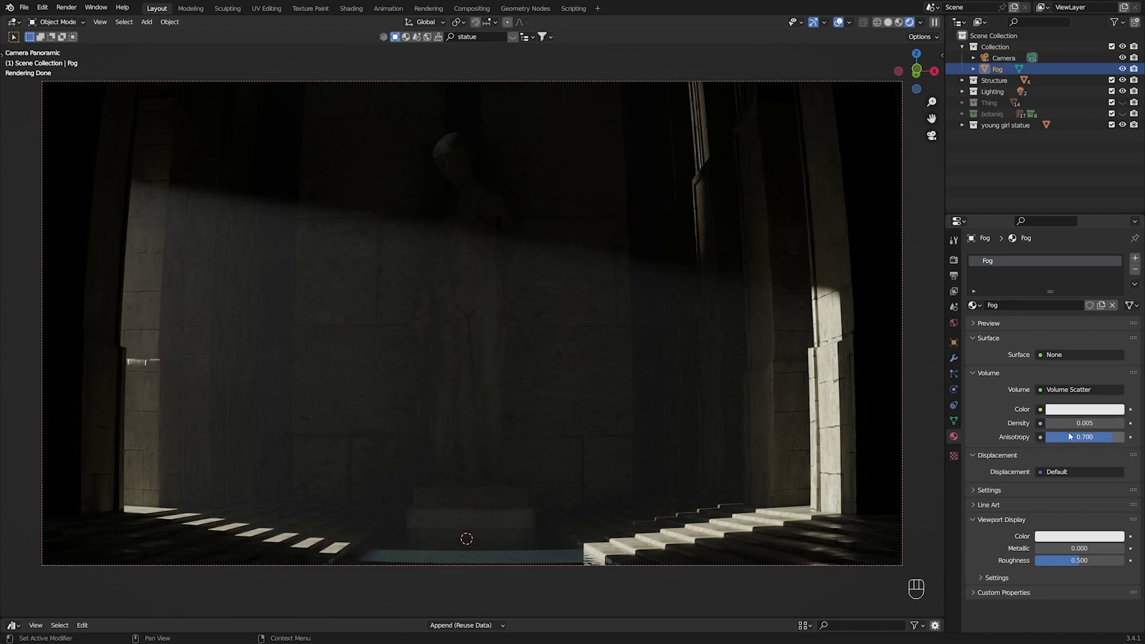
left_click(1121, 108)
Step: Save Ruins.blend with the rings back in the fog-filled camera render
key("ctrl+s")
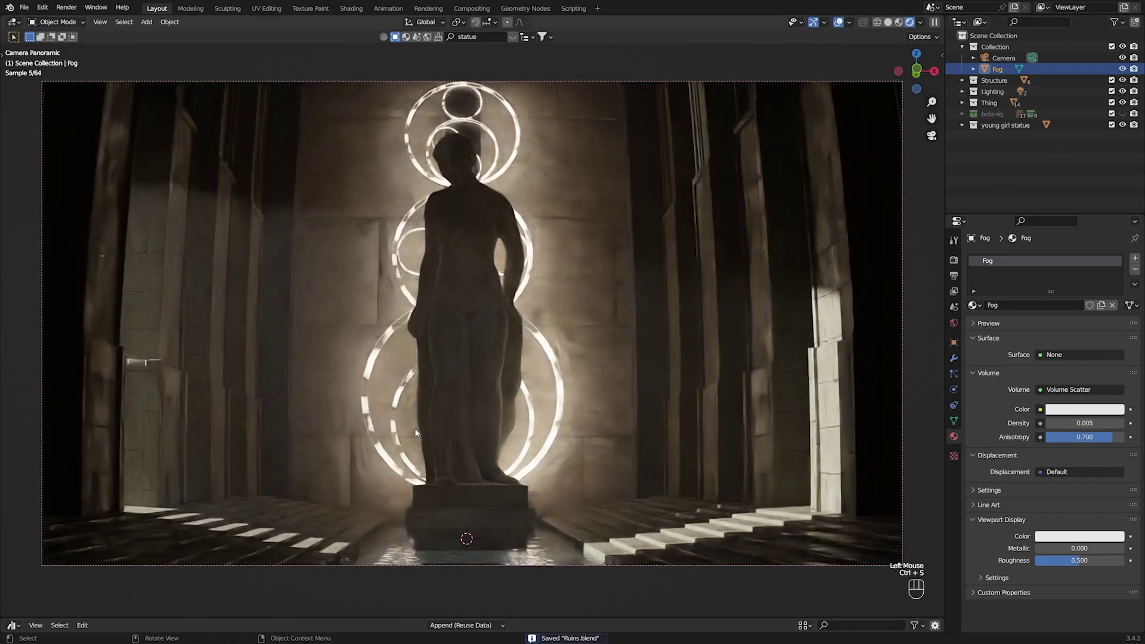
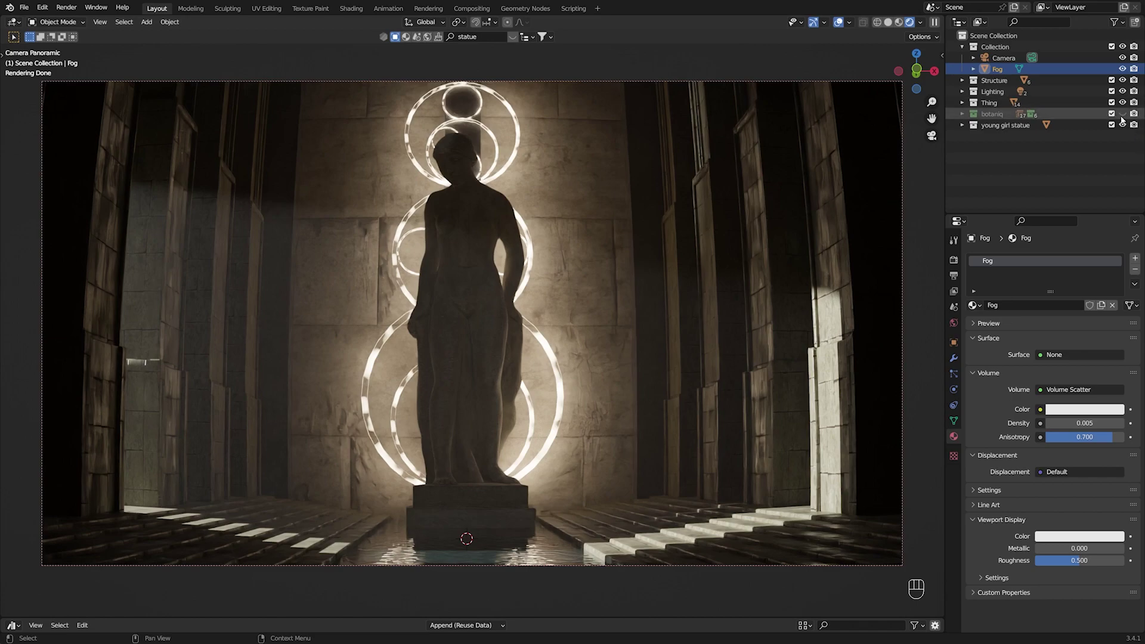
Step: Show the botaniq collection and select the back-wall ivy and the clay amphora pot
left_click(1125, 120)
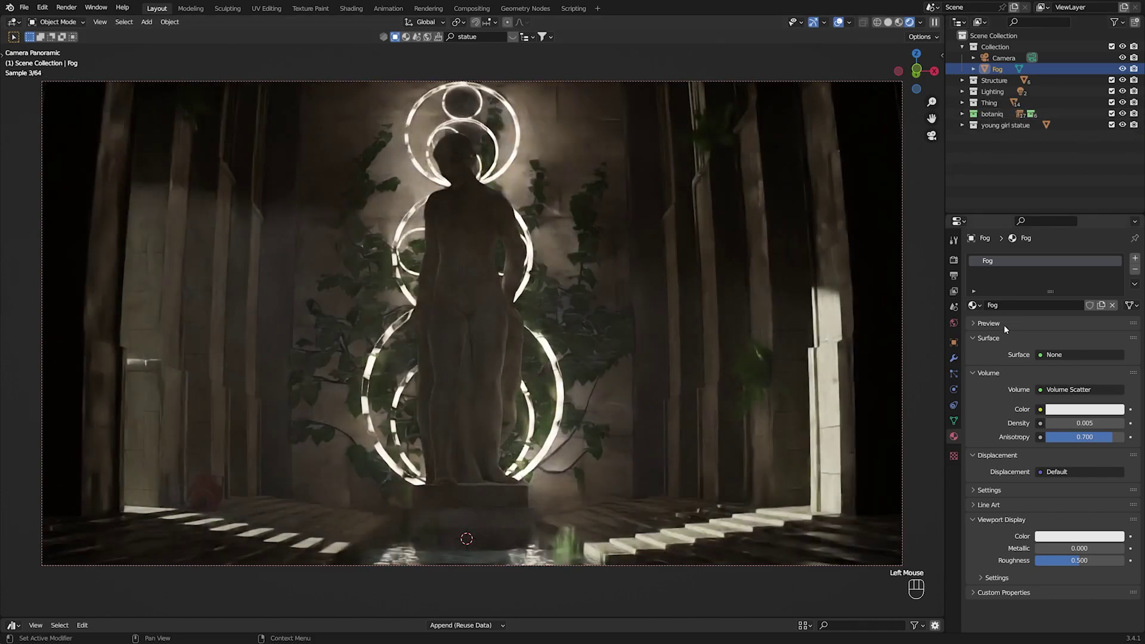
left_click(1020, 203)
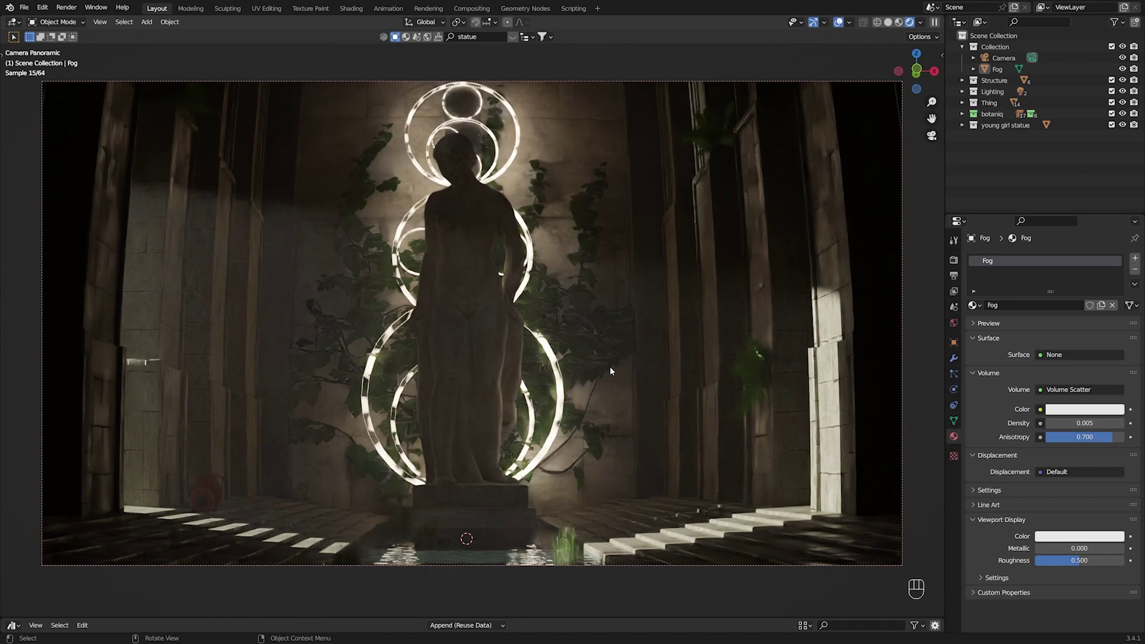
left_click(585, 328)
left_click(969, 183)
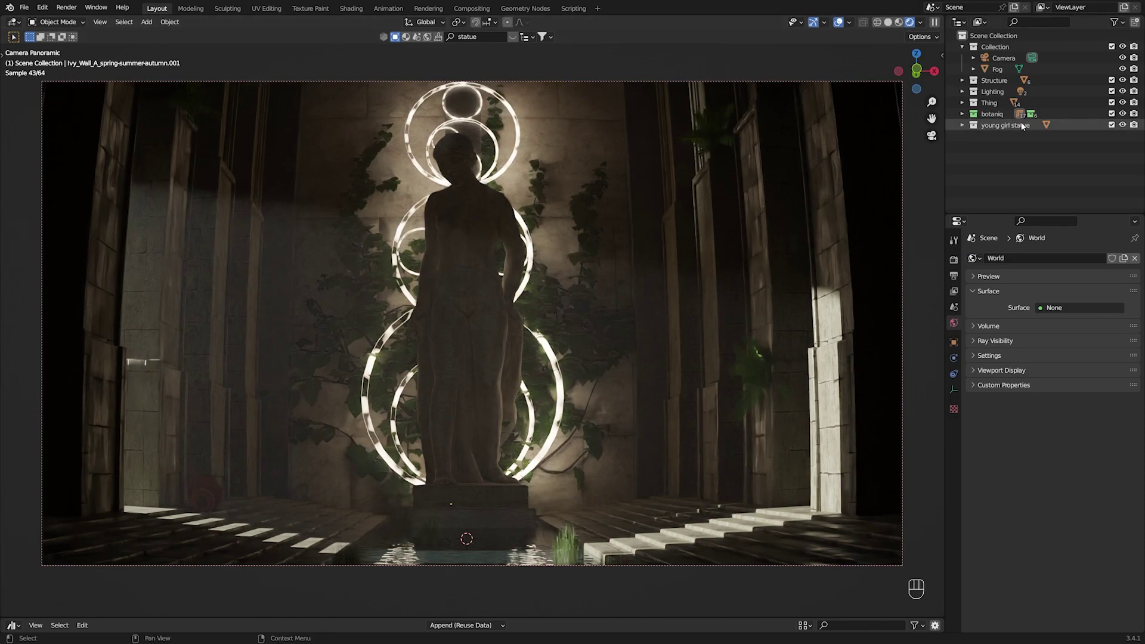
left_click(1132, 118)
double_click(1135, 117)
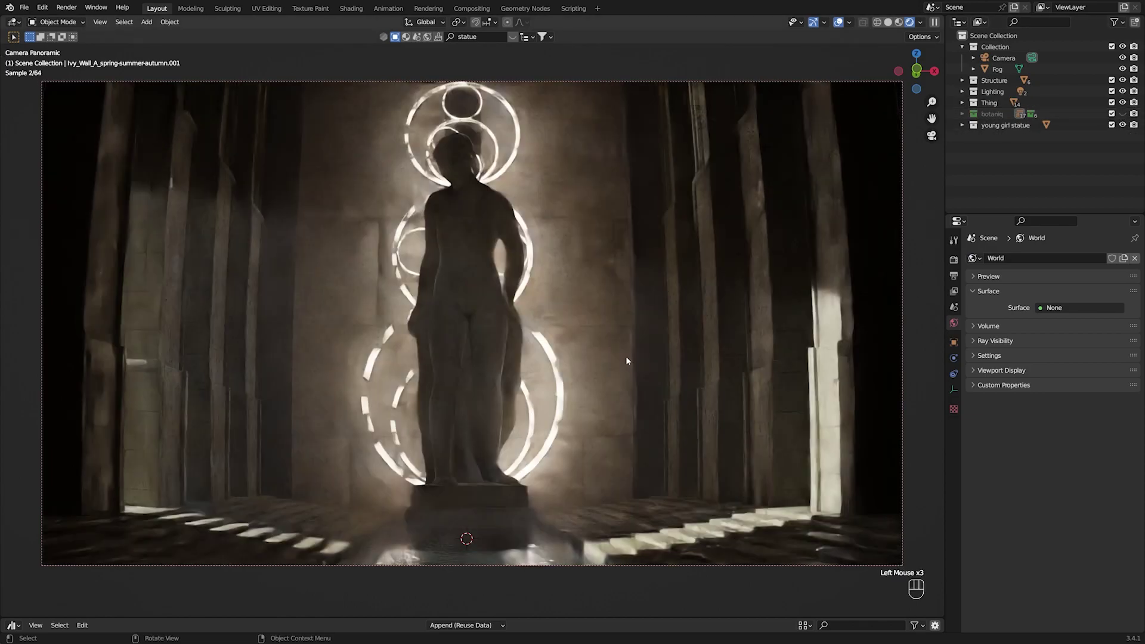
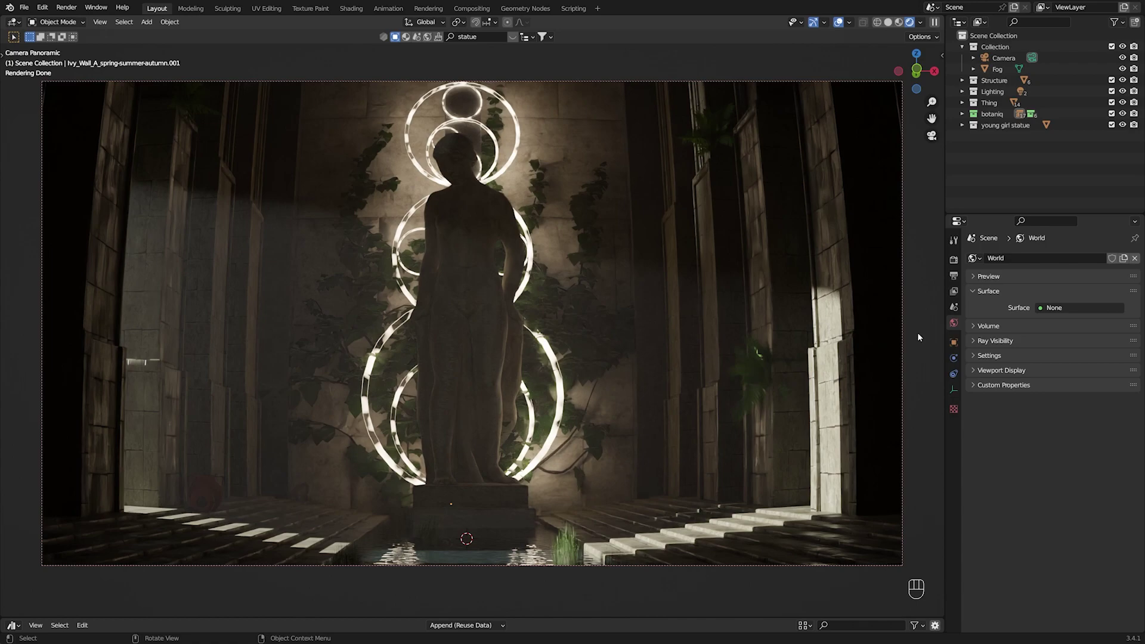
left_click(211, 482)
left_click(1016, 174)
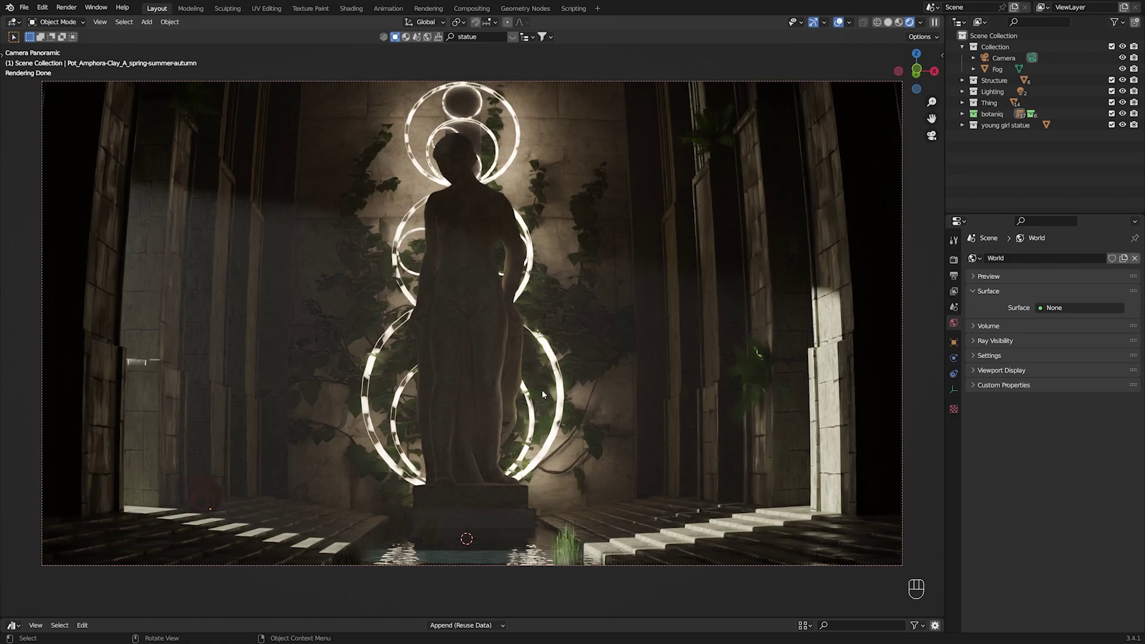
Step: Open the sidebar, check Screencast Keys, then browse botaniq's Spawn Asset categories and pots
key("n")
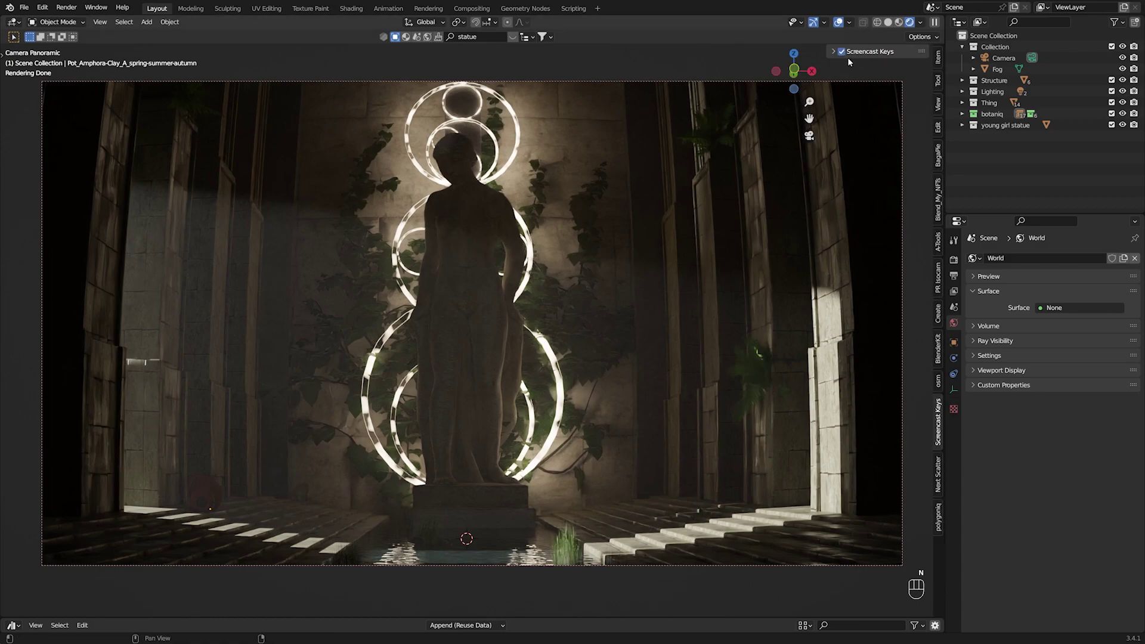
left_click(834, 56)
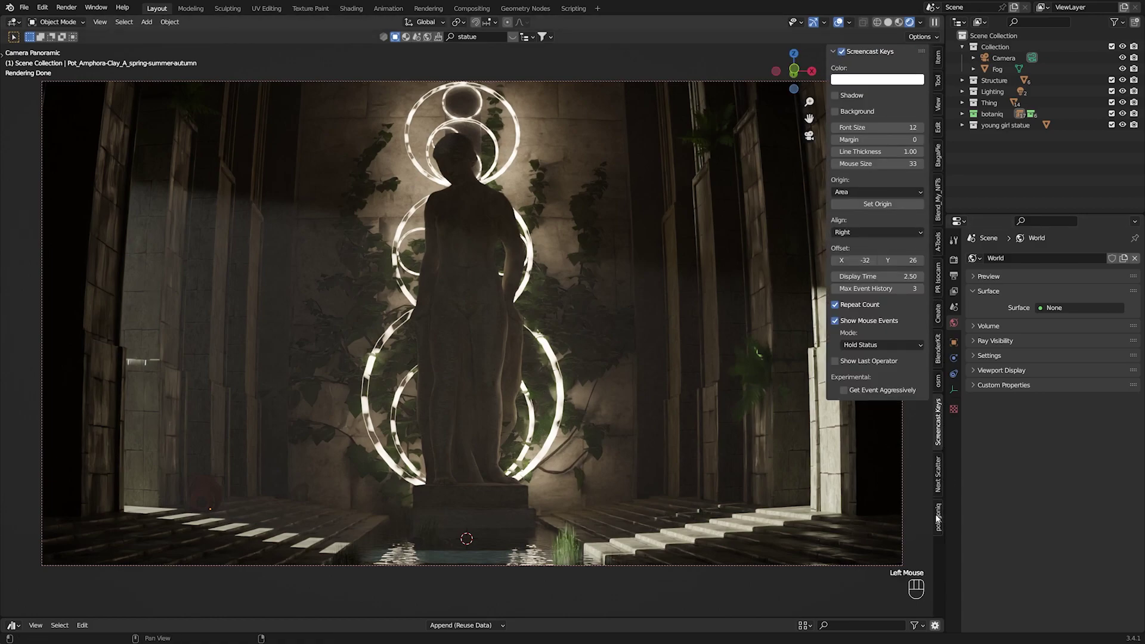
left_click(943, 535)
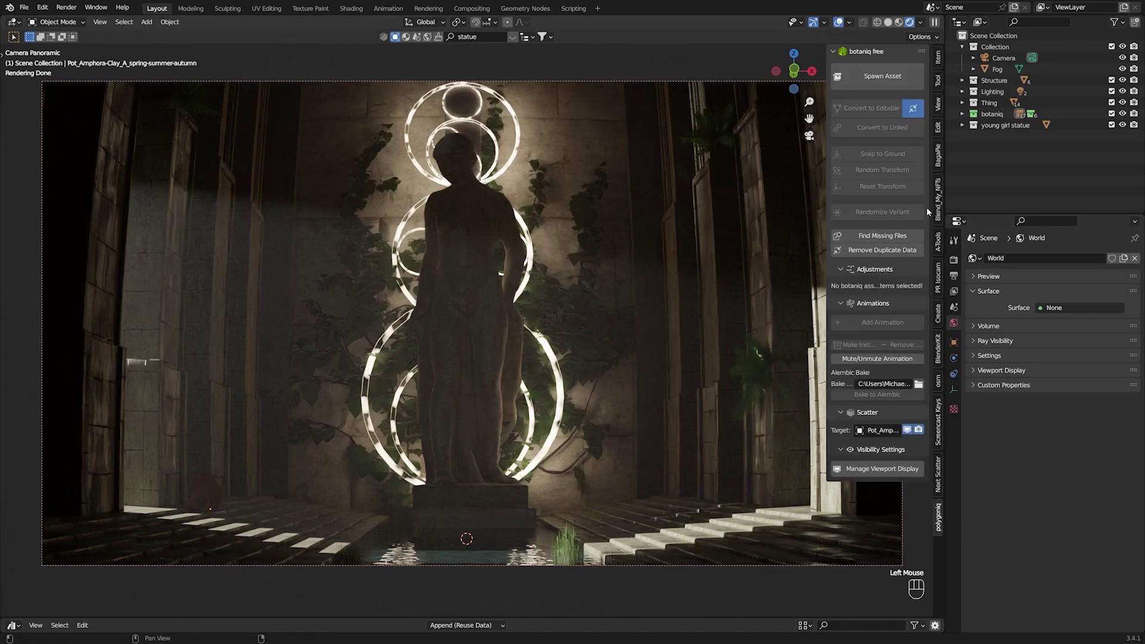
left_click(889, 65)
left_click_drag(892, 92, 863, 176)
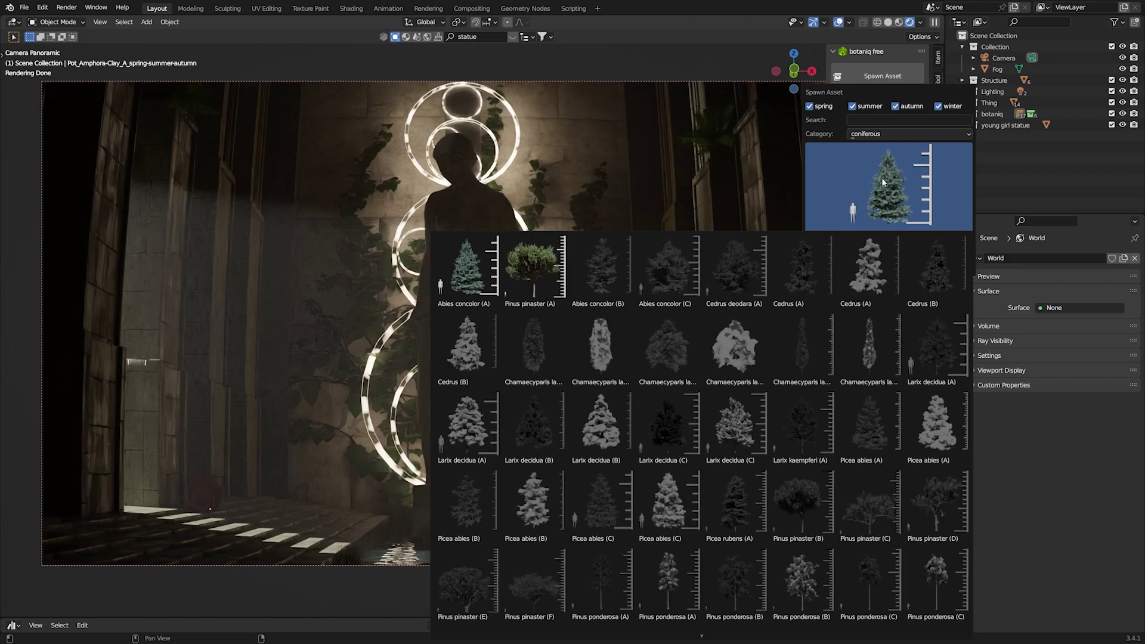
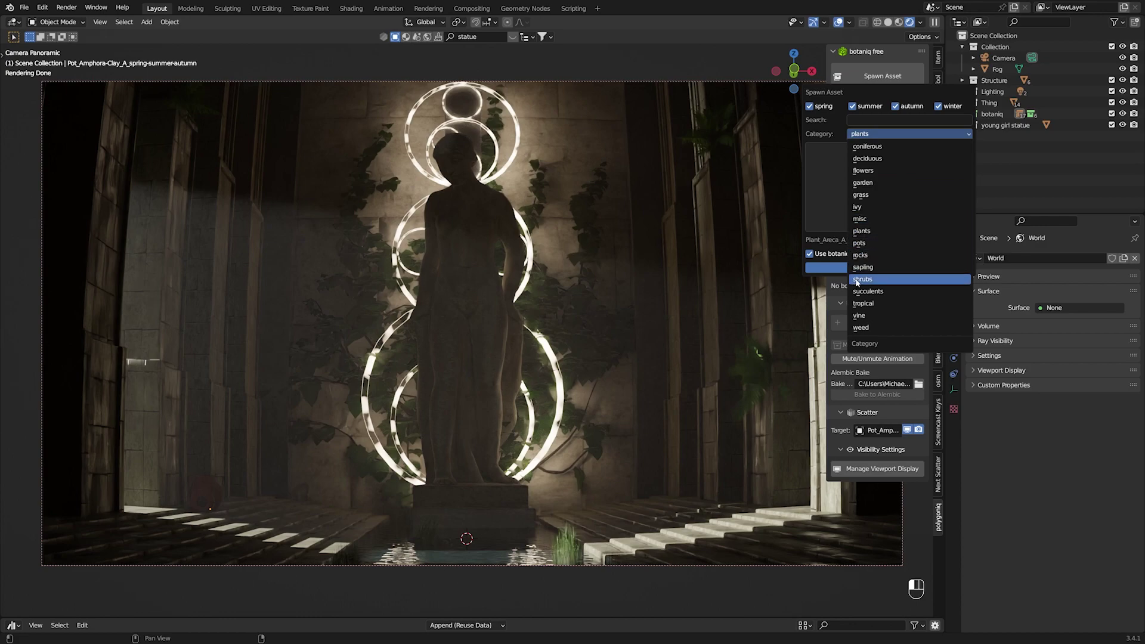
left_click_drag(907, 141, 1034, 179)
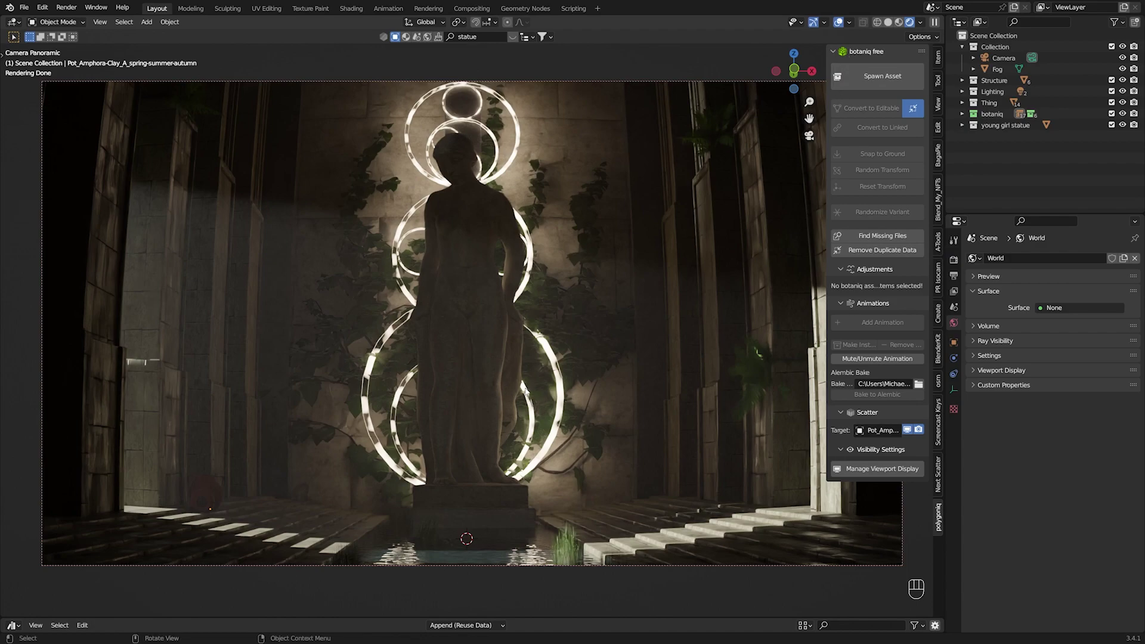
Step: Close the sidebar and save Ruins.blend
key("n")
key("ctrl+s")
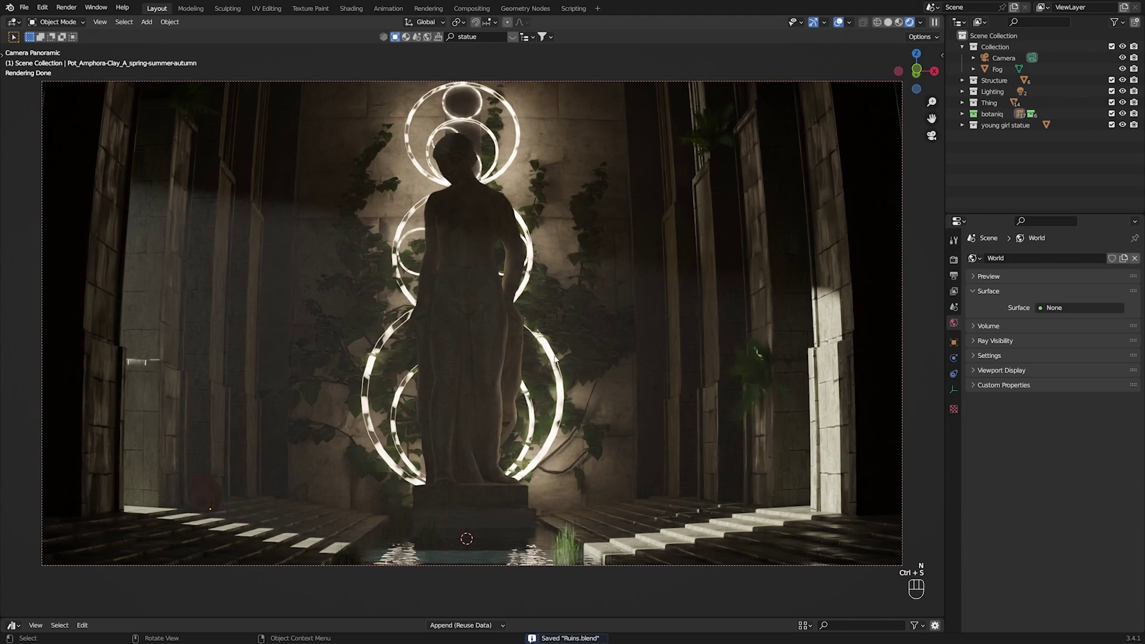
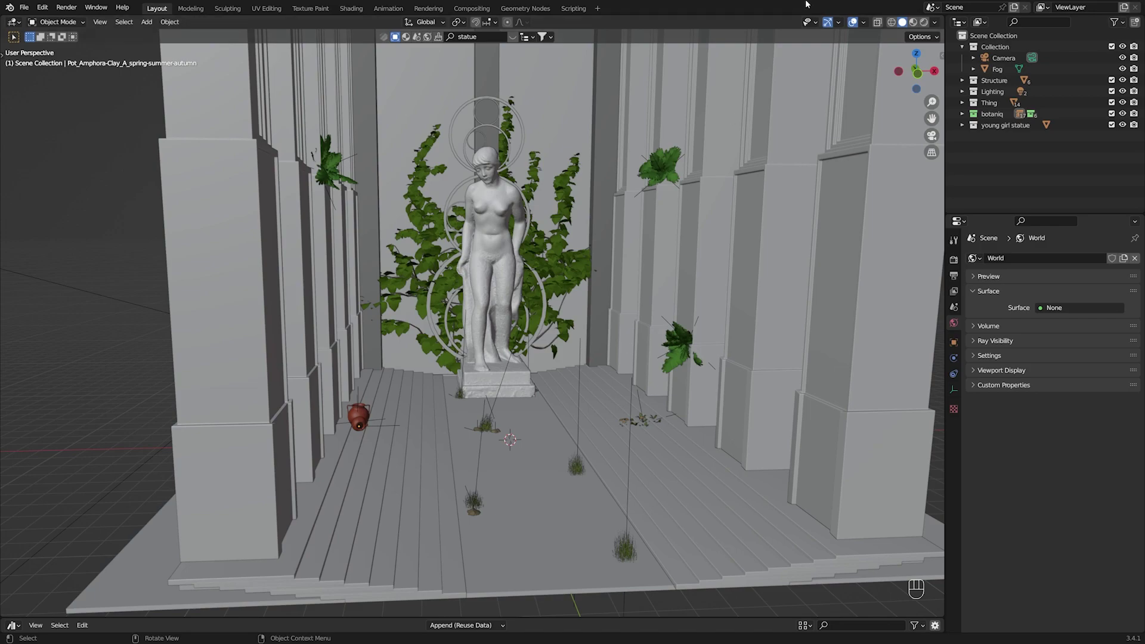
Step: Look around the hall, return to the rendered camera view, and save Ruins.blend
left_click_drag(920, 52, 920, 54)
key("ctrl+s")
middle_click(561, 314)
scroll("down", 3)
left_click_drag(732, 322, 718, 353)
scroll("up", 3)
key("ctrl+s")
Step: Look through the panoramic scene camera
key("KP_0")
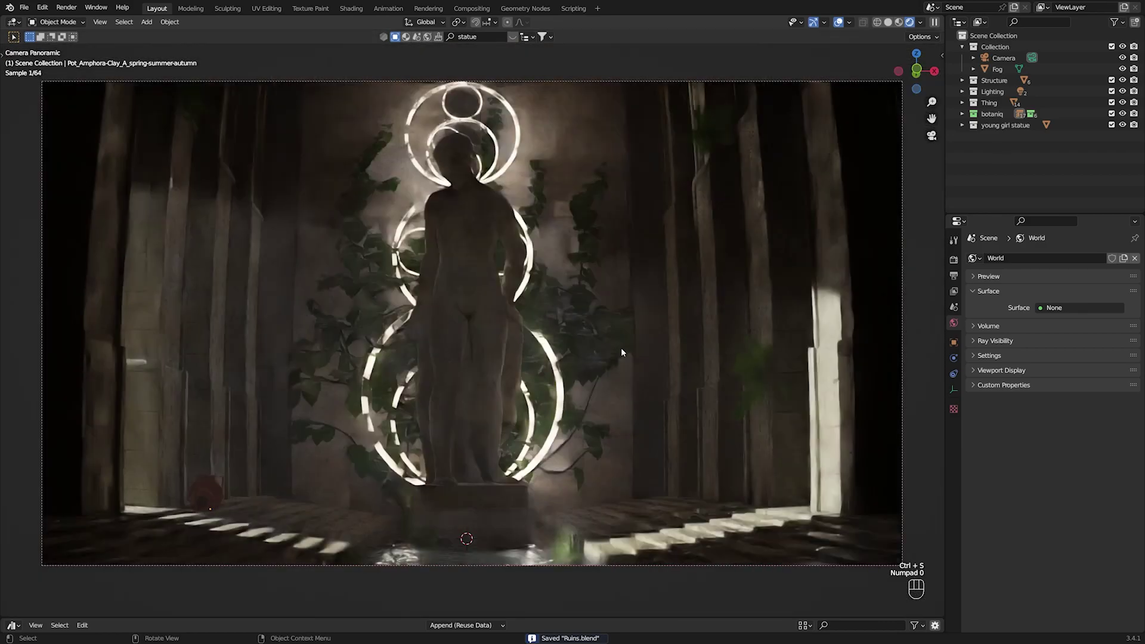
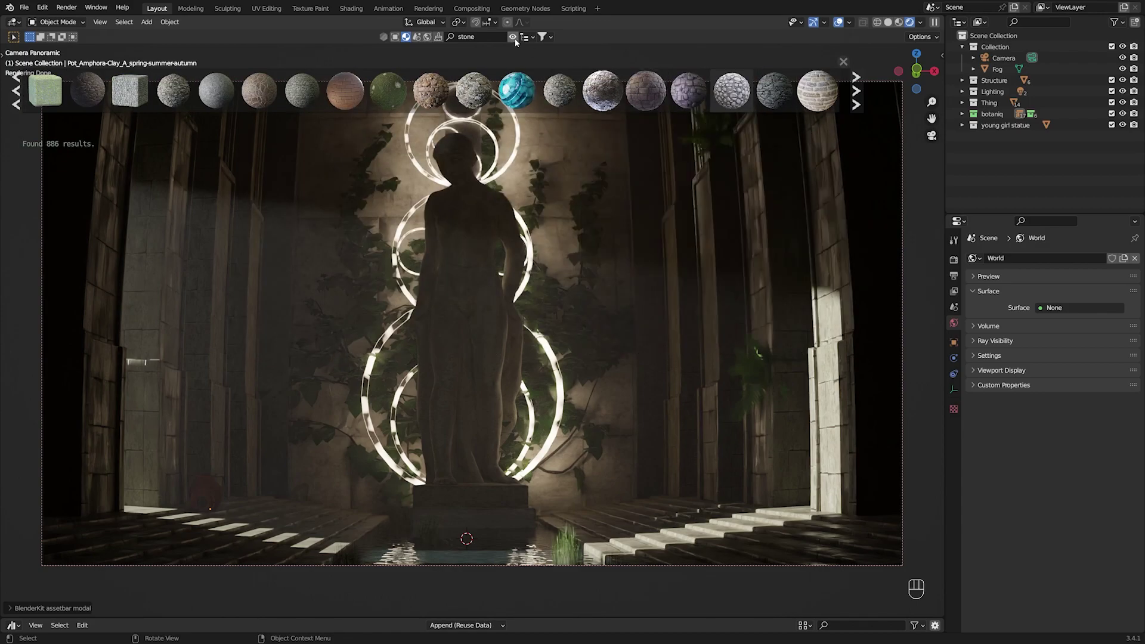
Step: Close the BlenderKit stone material results bar over the rendered camera view
left_click(518, 44)
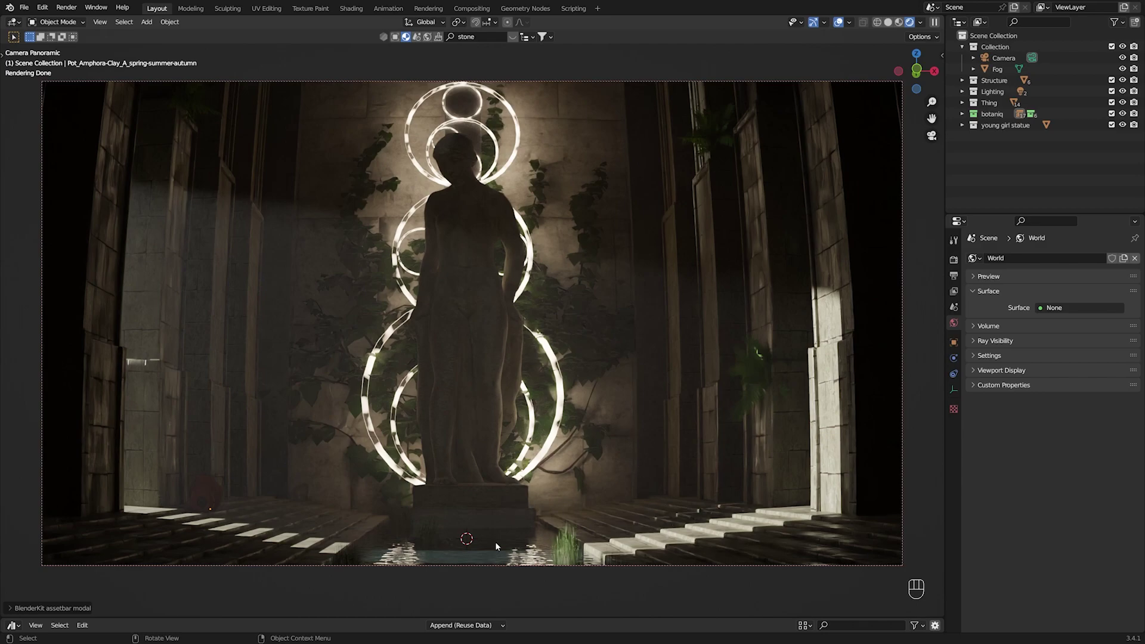
Step: Select the floor's water plane to show its Water material with Mix Shader and Principled Volume
left_click(527, 547)
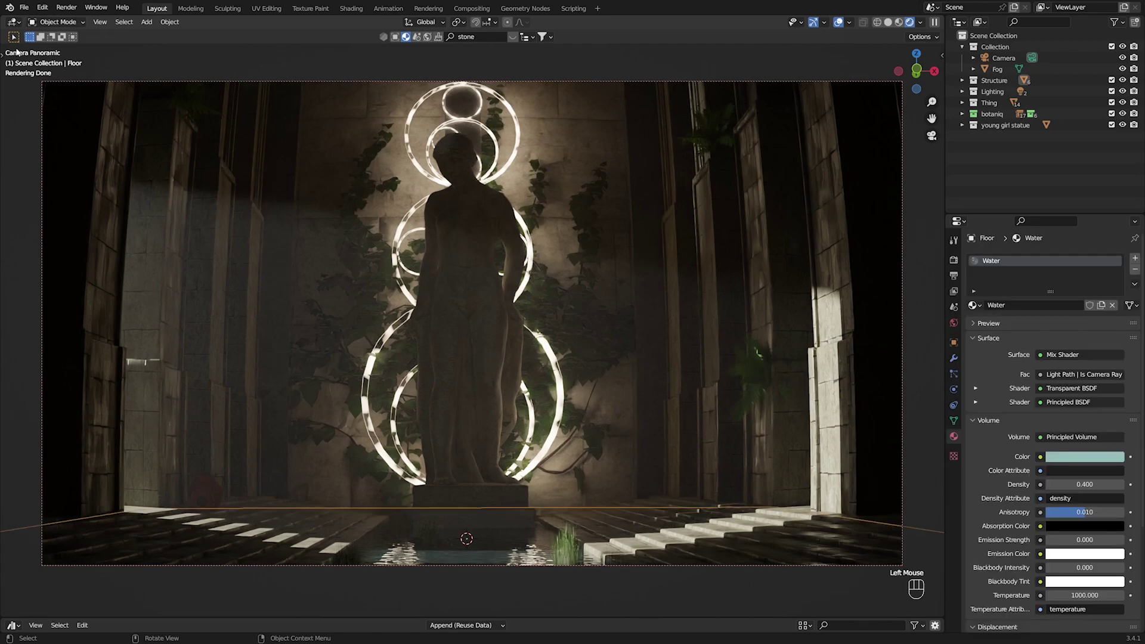
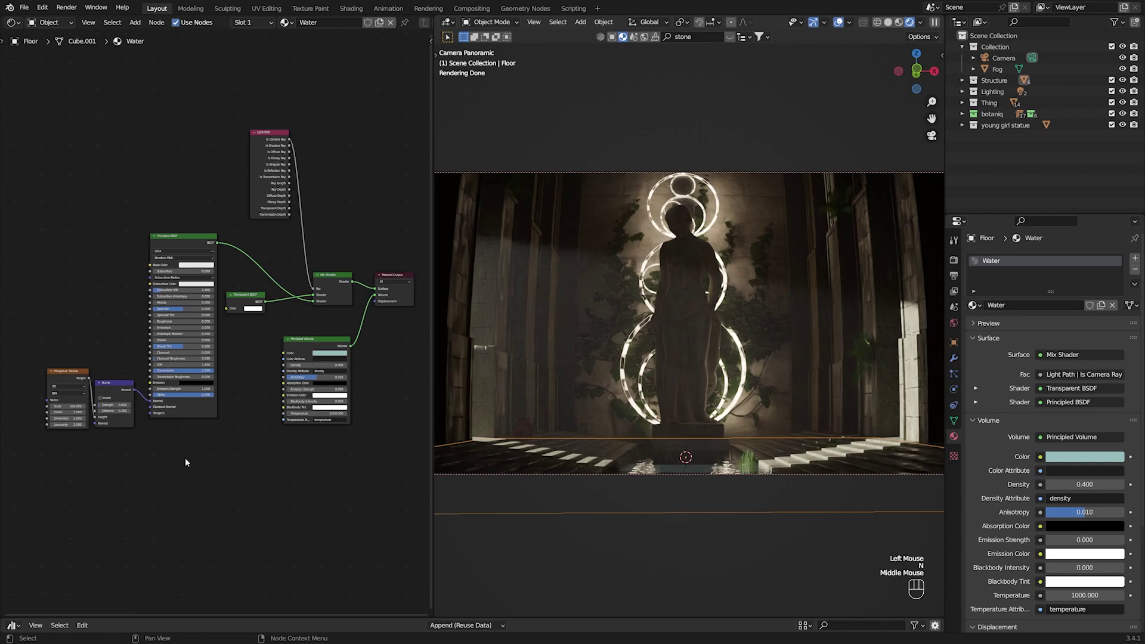
scroll("up", 3)
middle_click(108, 420)
scroll("up", 3)
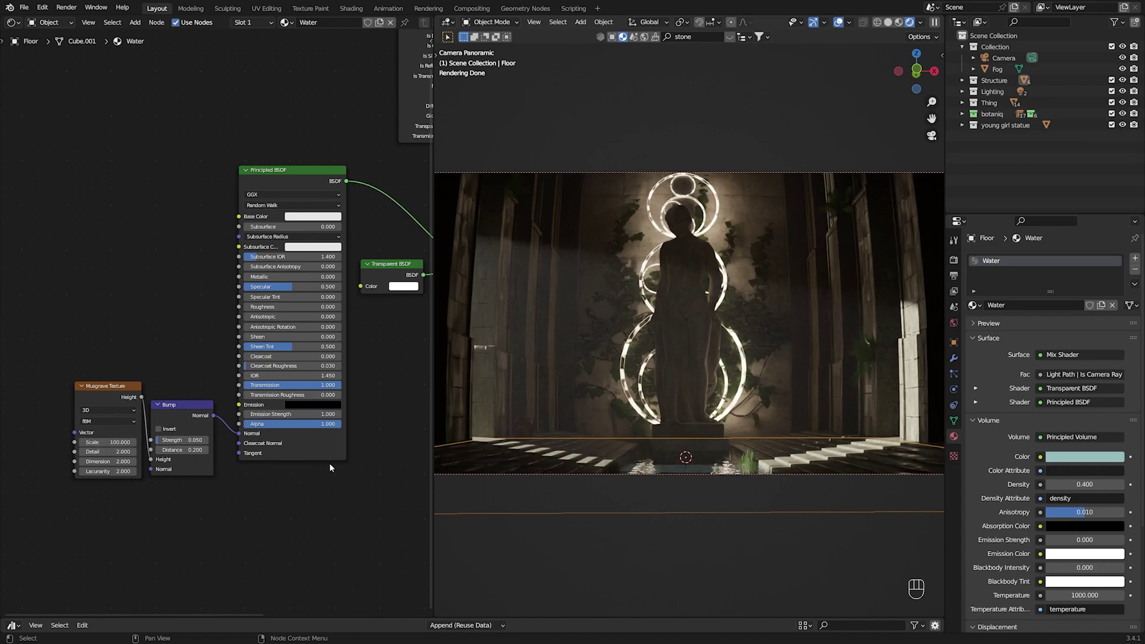
left_click_drag(341, 467, 209, 455)
left_click_drag(255, 340, 194, 349)
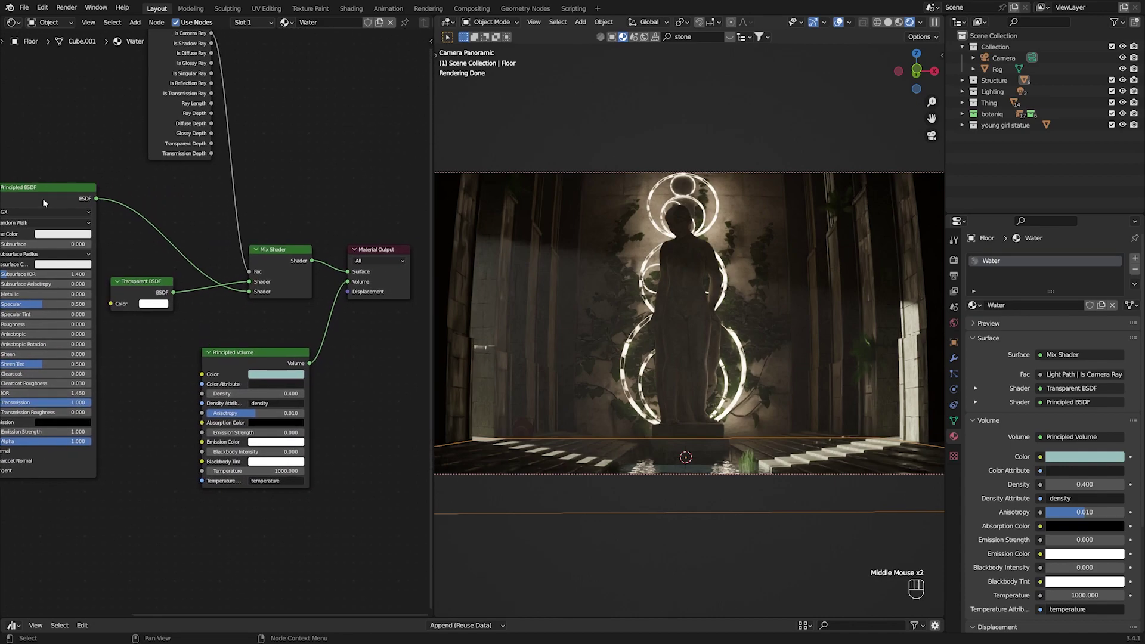
left_click(61, 195)
left_click(311, 214)
left_click(309, 212)
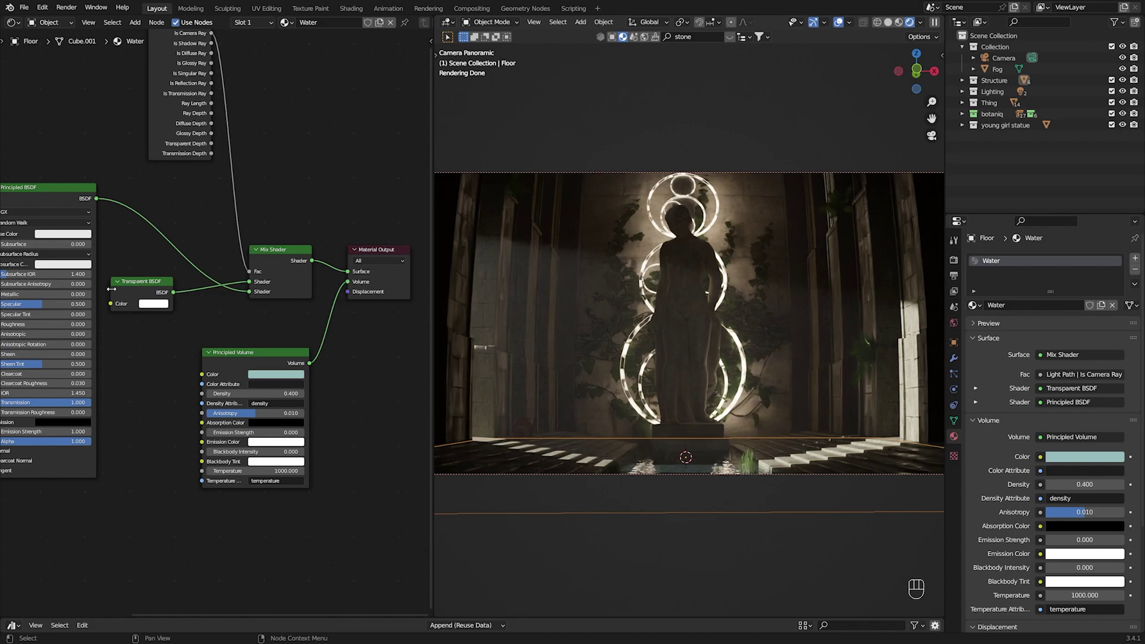
left_click(415, 334)
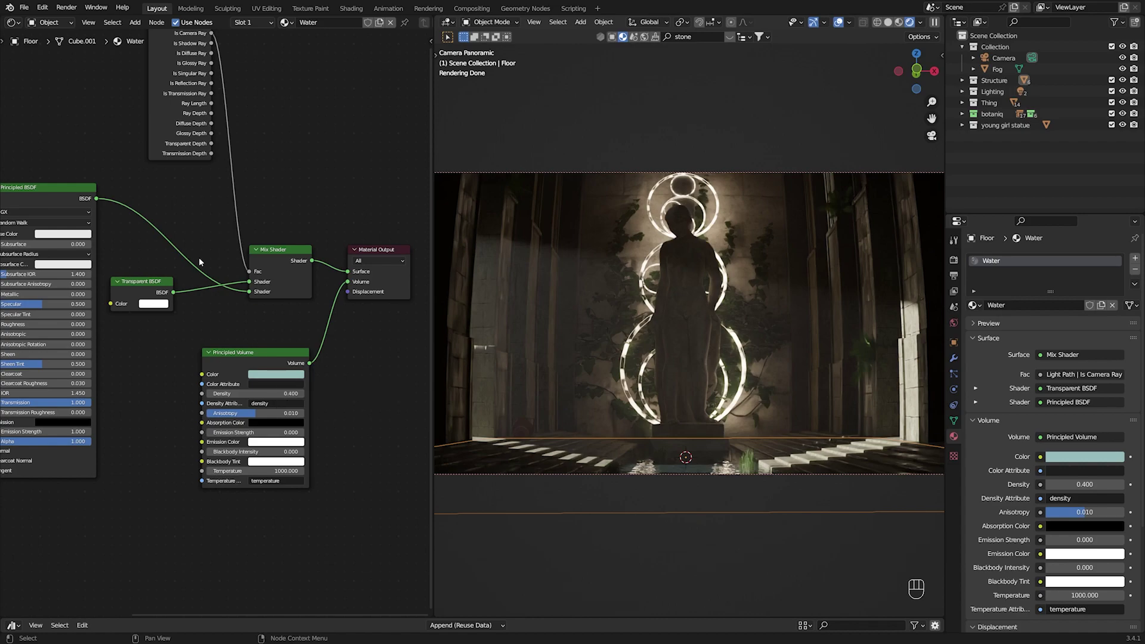
left_click_drag(309, 198, 295, 252)
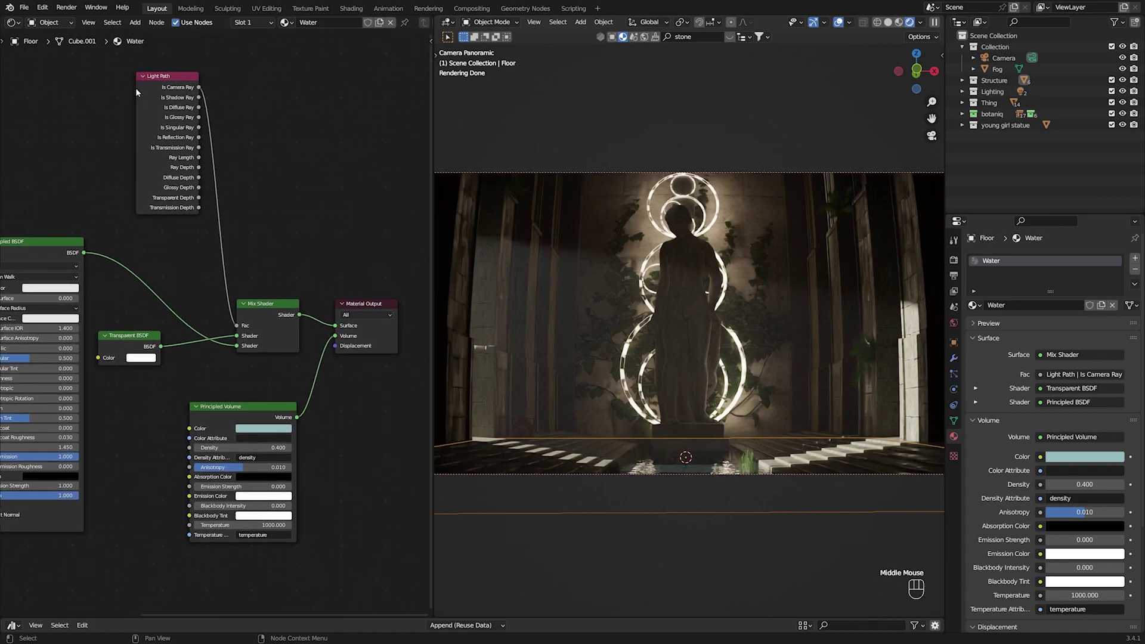
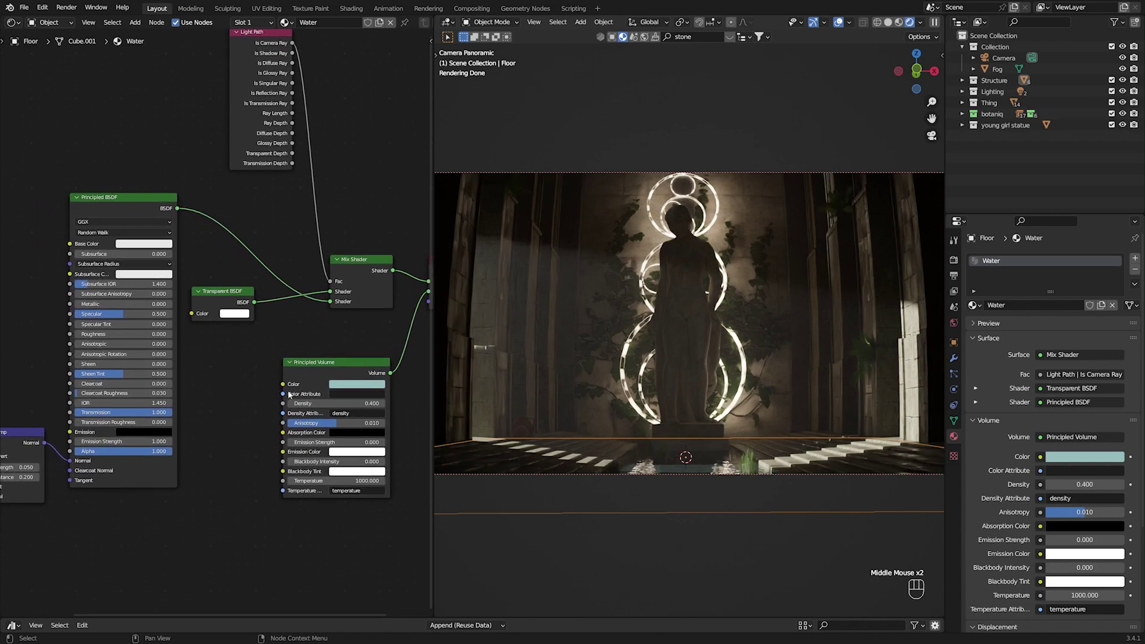
left_click_drag(358, 343, 318, 350)
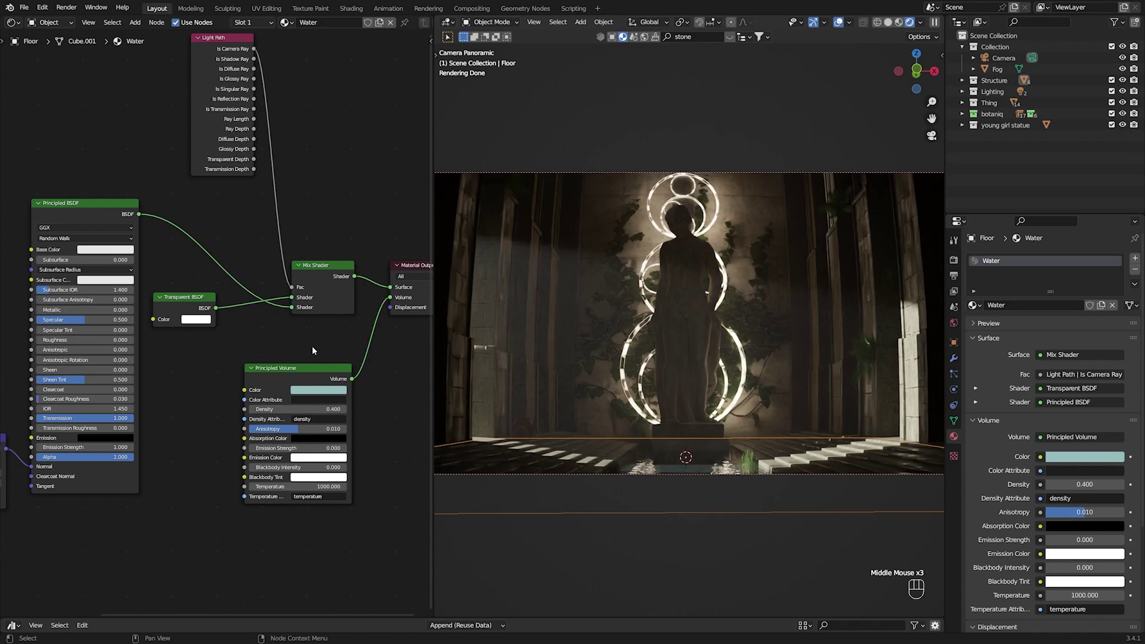
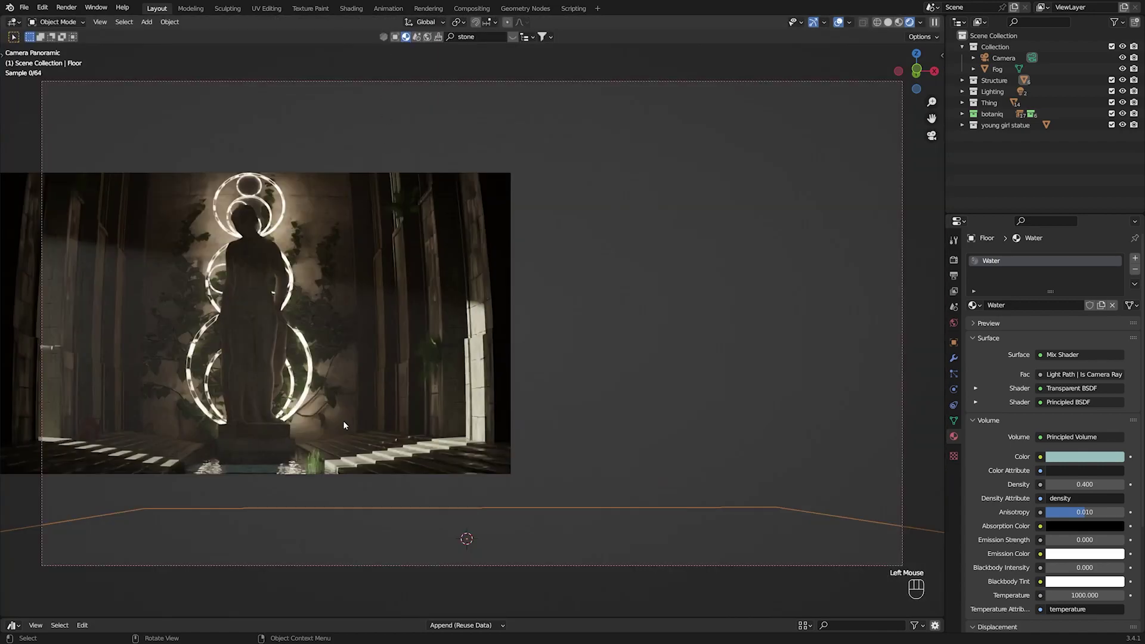
Step: Join the areas so the node editor closes and the camera render fills the viewport
left_click(605, 360)
left_click(1038, 158)
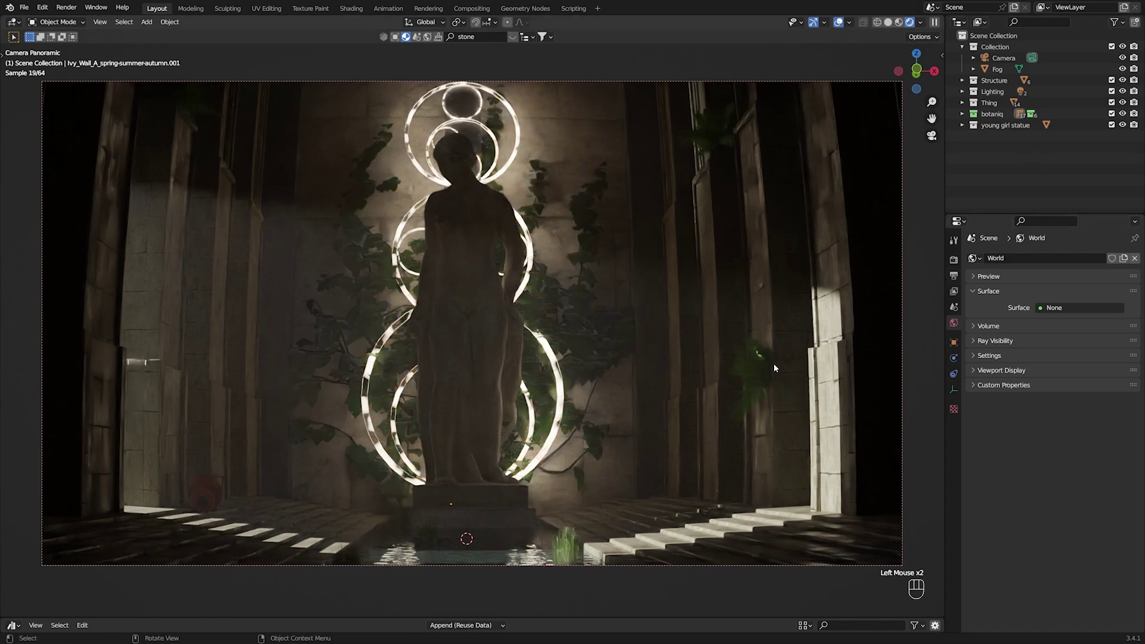
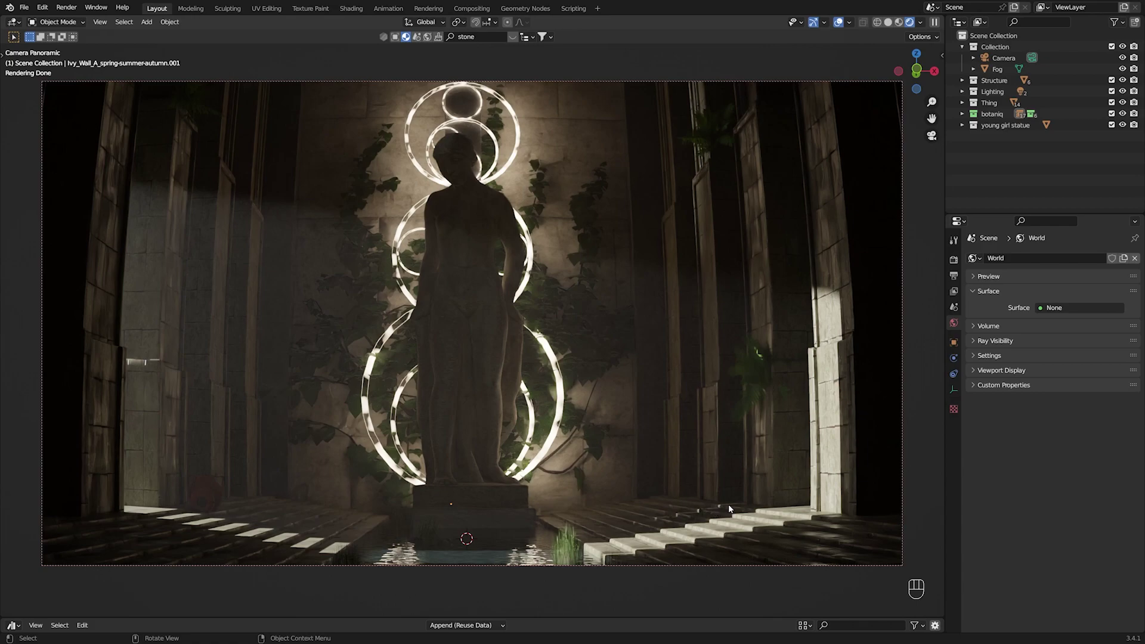
Step: Select the Camera and set its lens to Panoramic Fisheye Lens Polynomial with 180° field of view
left_click(995, 58)
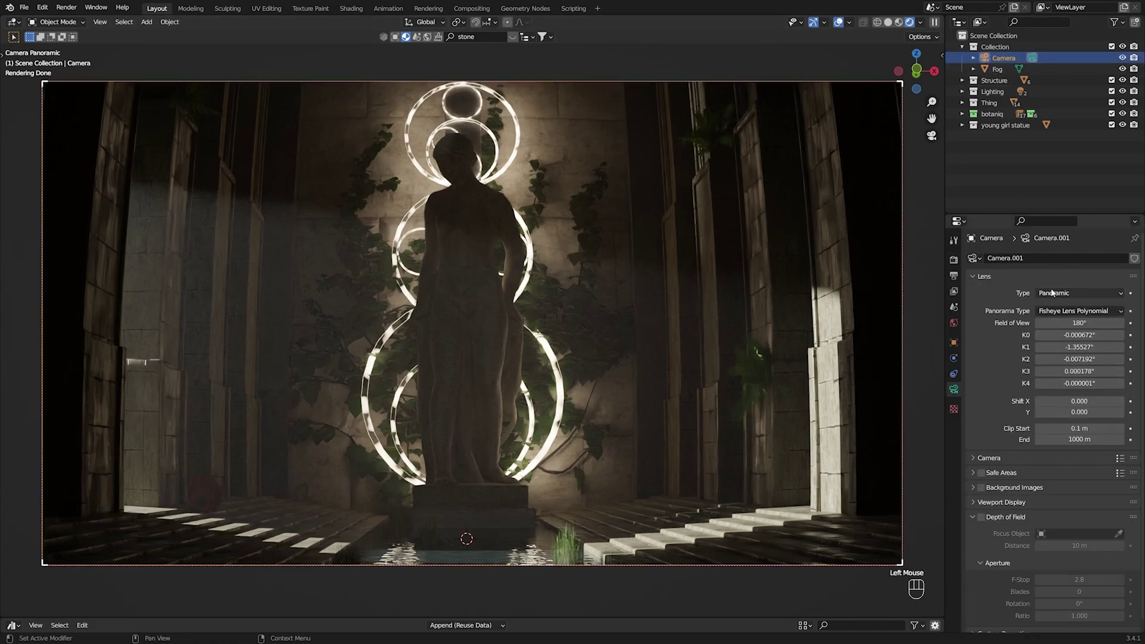
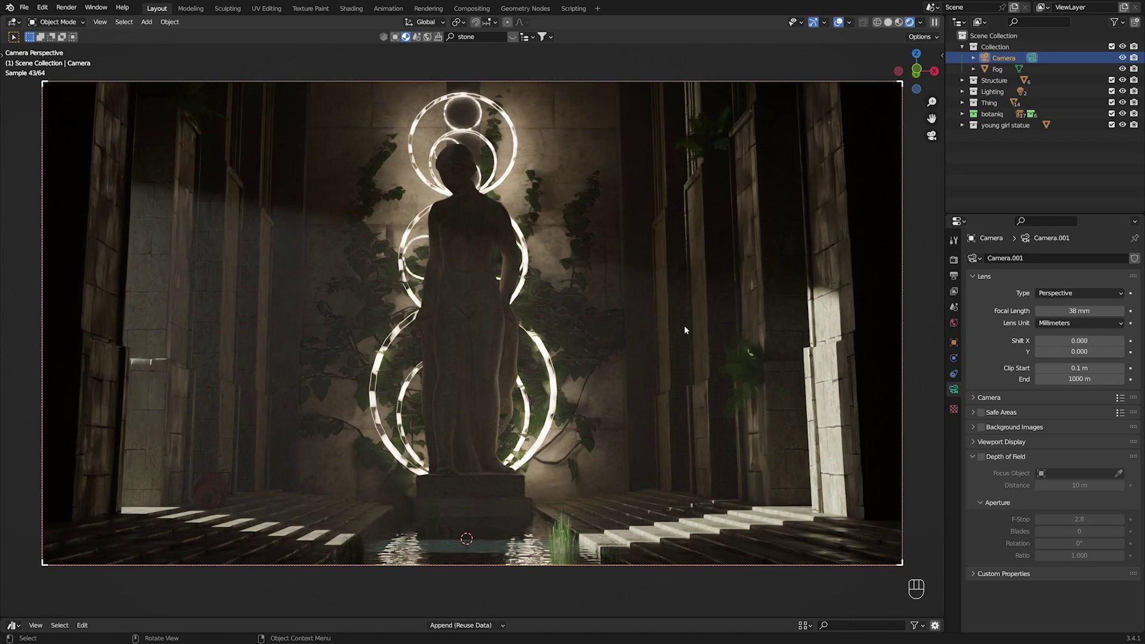
left_click_drag(1075, 297, 1061, 332)
left_click(1068, 302)
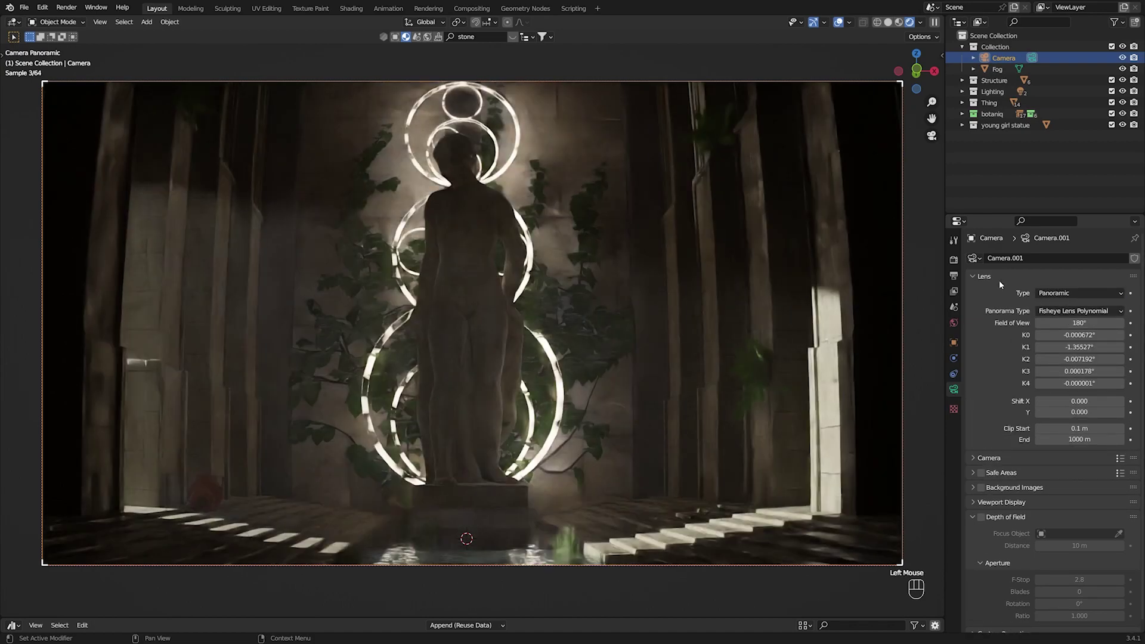
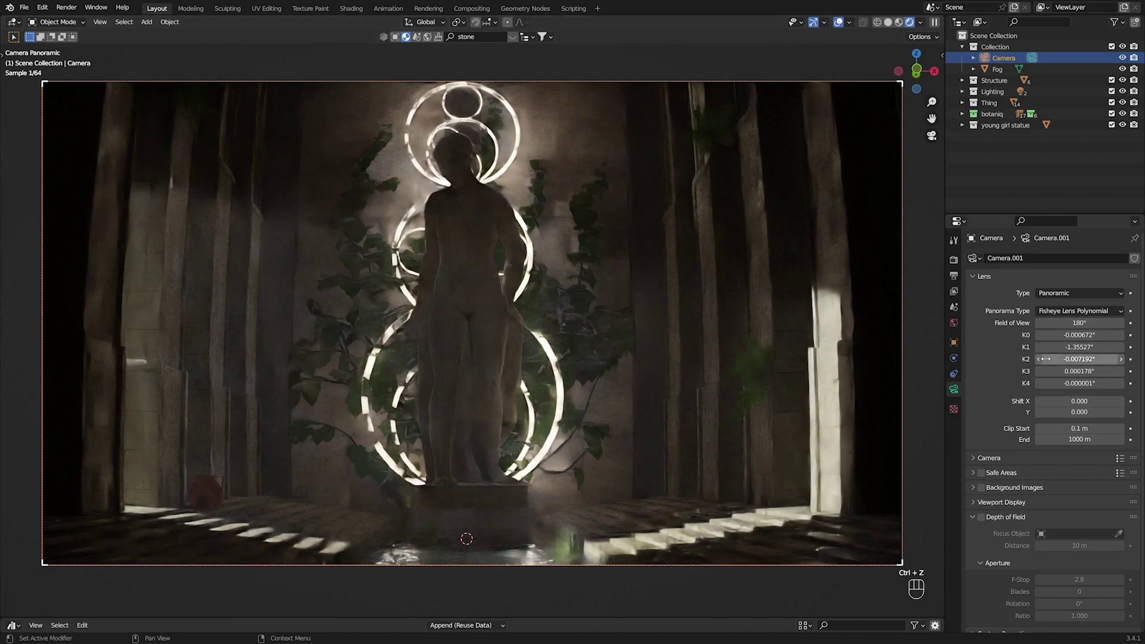
Step: Save Ruins.blend and step the fisheye K2 coefficient to -0.005
left_click(1009, 365)
key("ctrl+s")
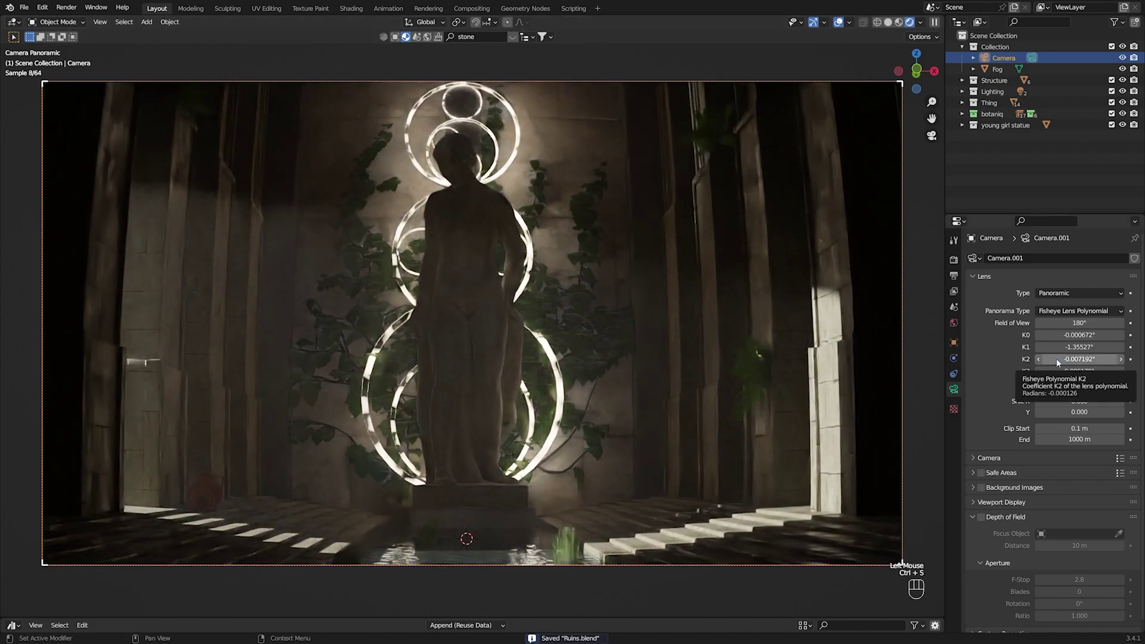
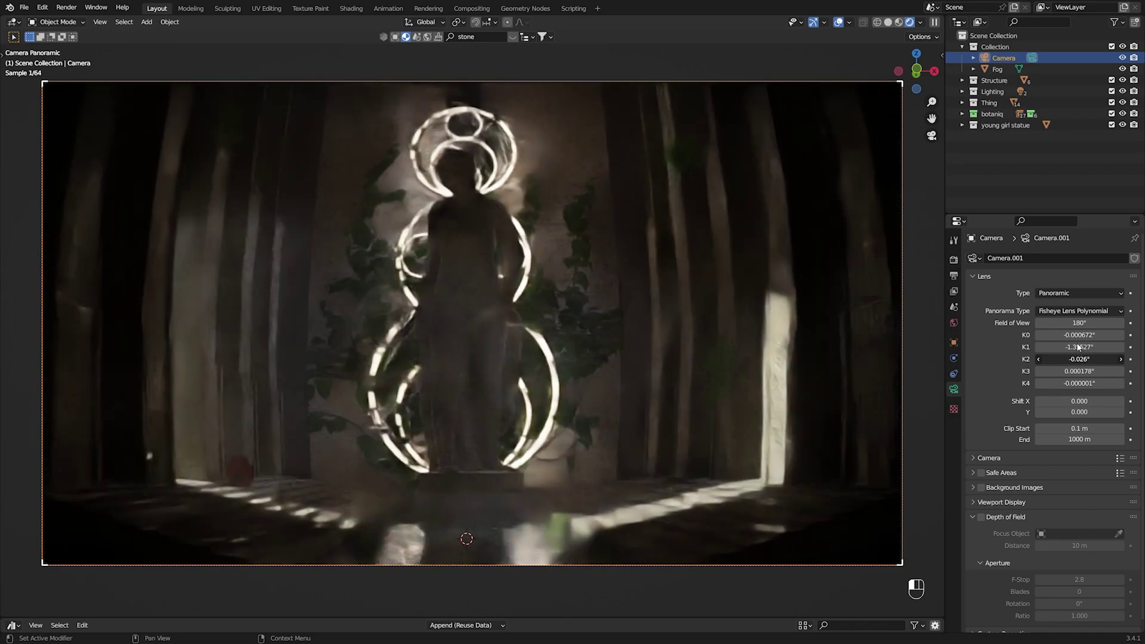
left_click(1094, 346)
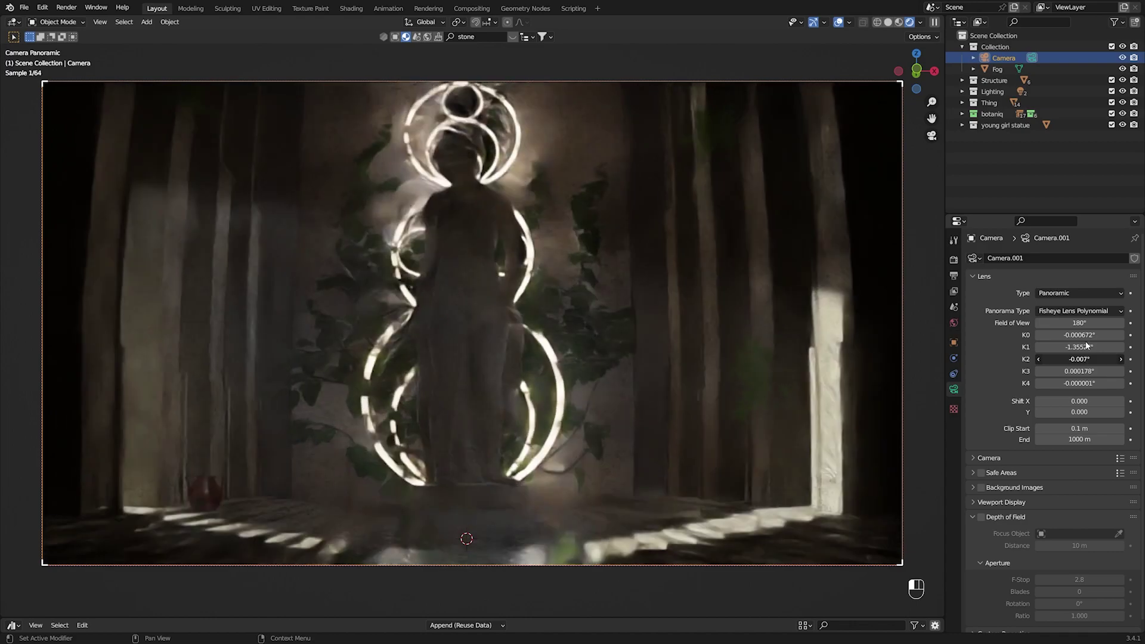
left_click(1126, 364)
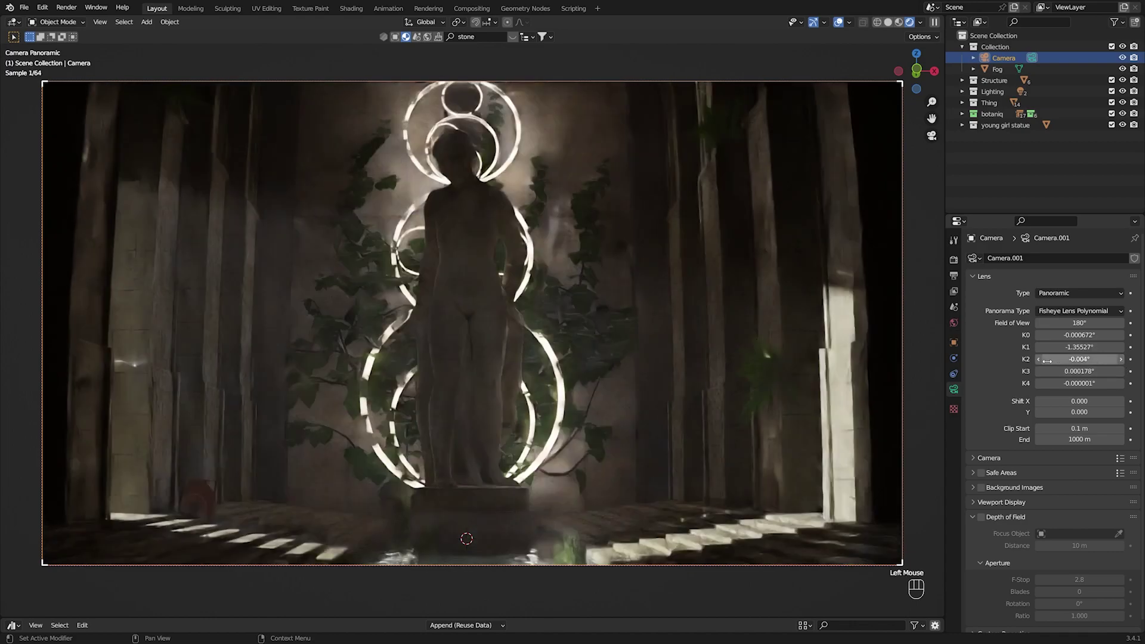
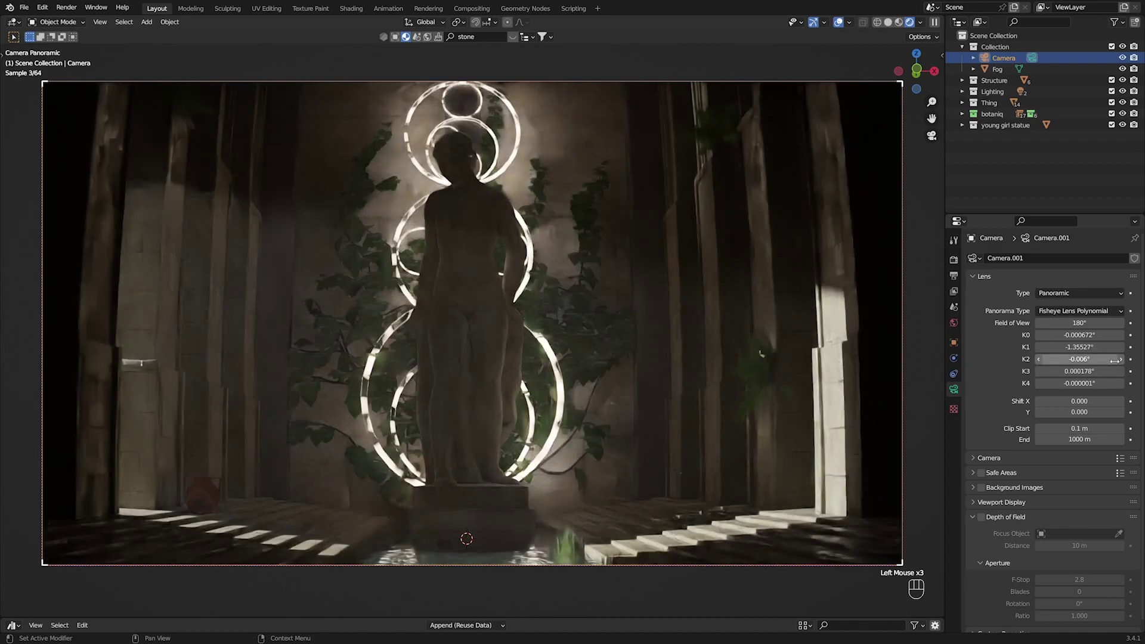
left_click(1122, 364)
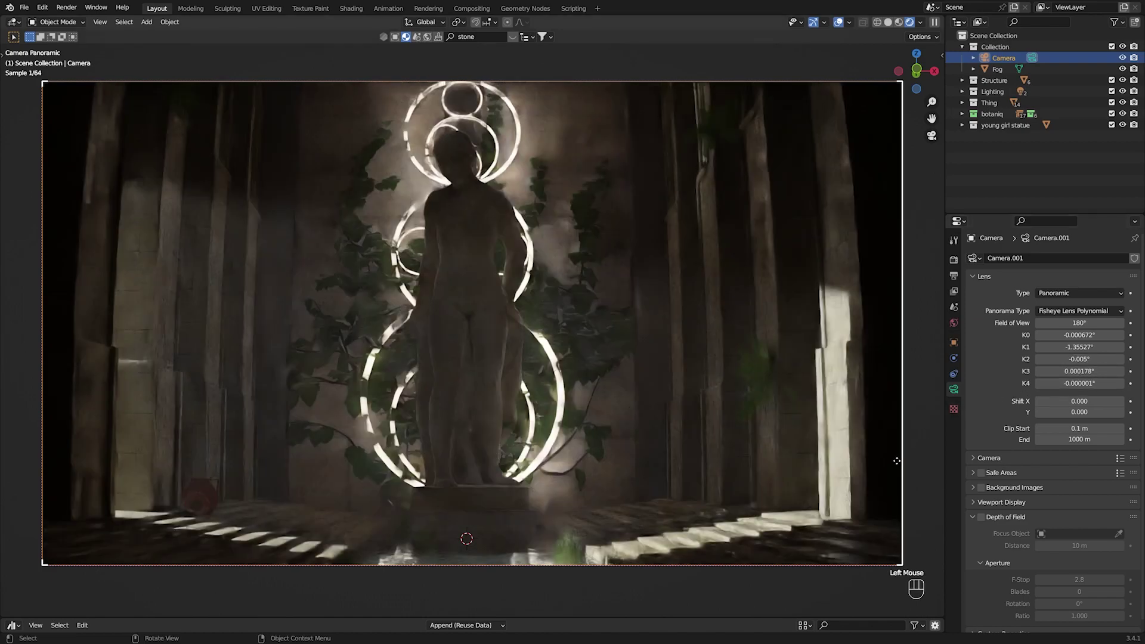
Step: Select a stone pillar in the hall, showing its Old Tiles material
left_click(944, 431)
left_click(939, 355)
Step: Save Ruins.blend, let the hall's viewport render finish with the Stone Pillar shown, and save again
key("ctrl+s")
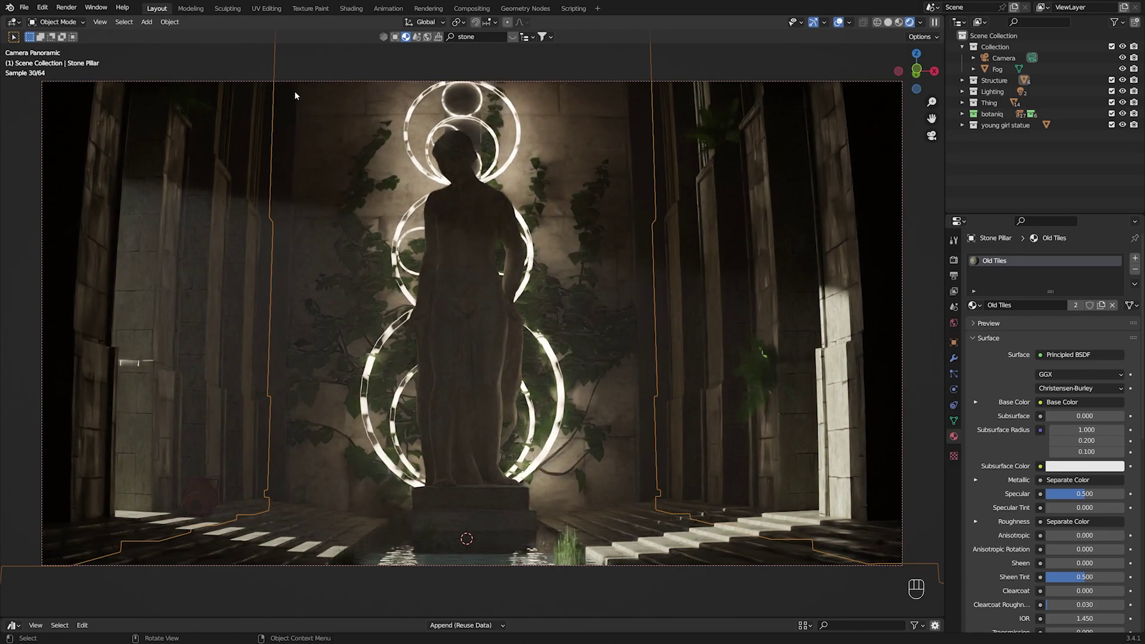
left_click(1000, 179)
left_click(1001, 177)
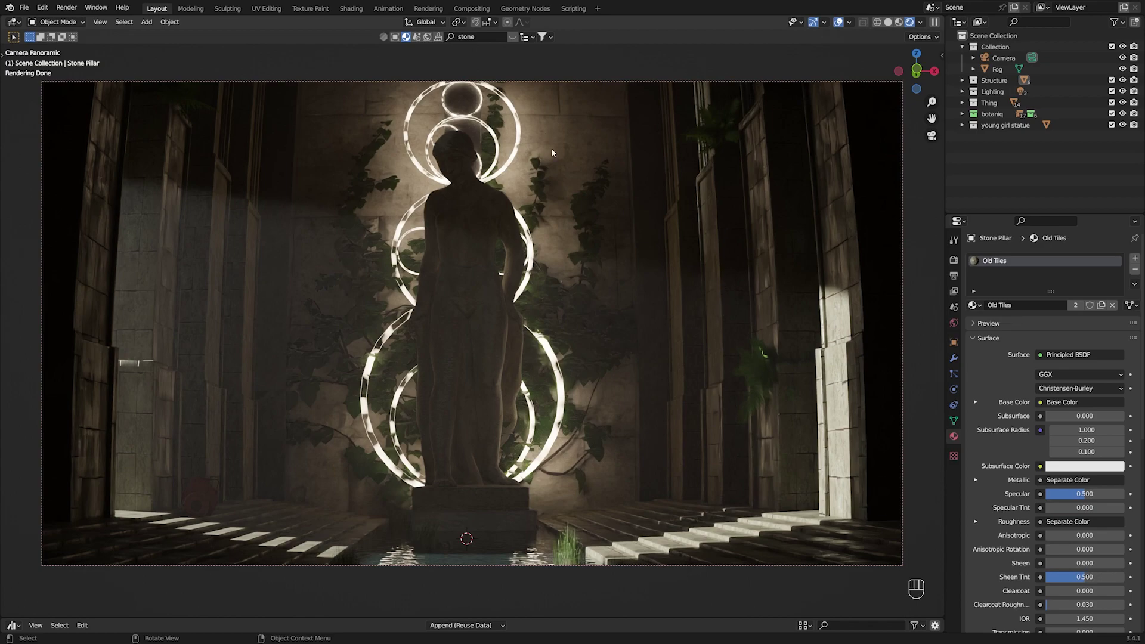
key("ctrl+s")
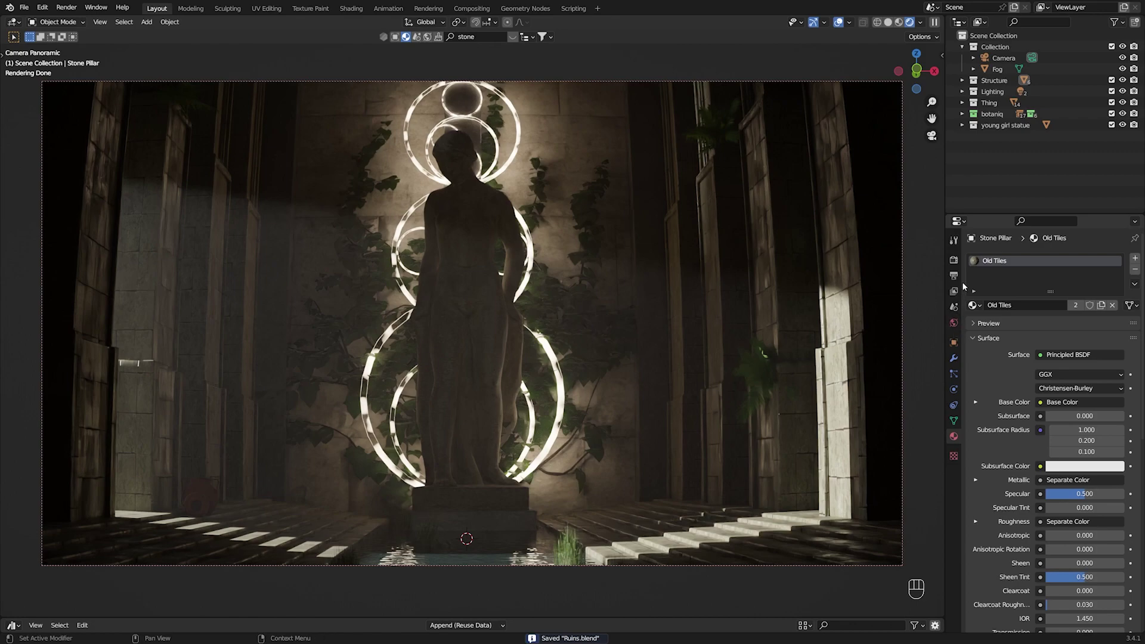
Step: Render the final Cycles image (F12) and show the GPU sampling settings with 256 max samples
left_click(1007, 62)
scroll("down", 3)
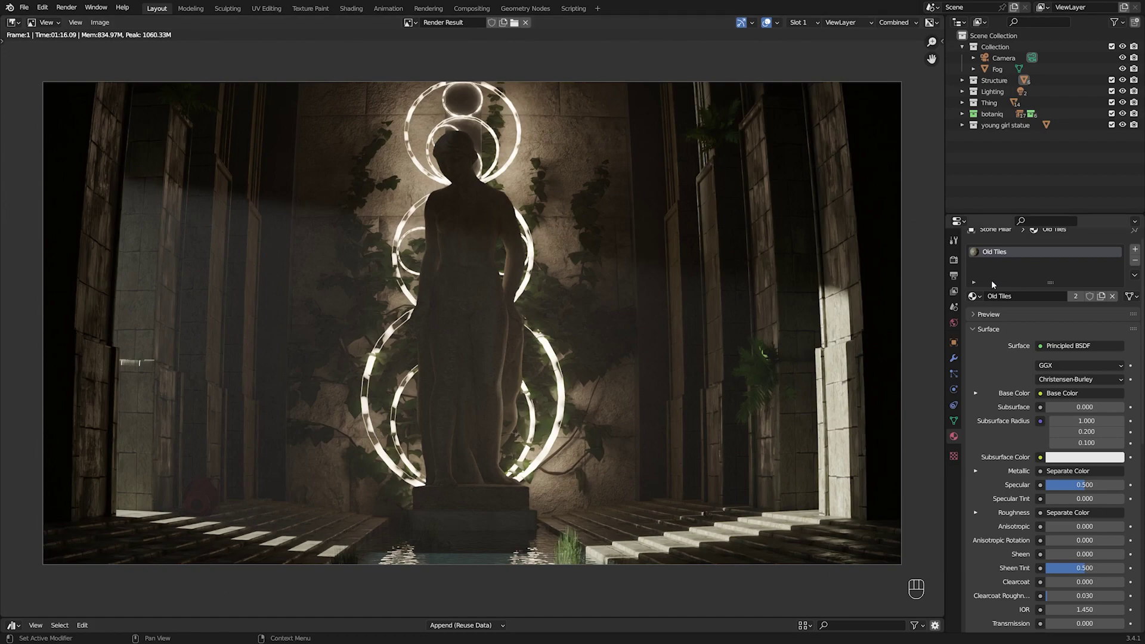
left_click(952, 268)
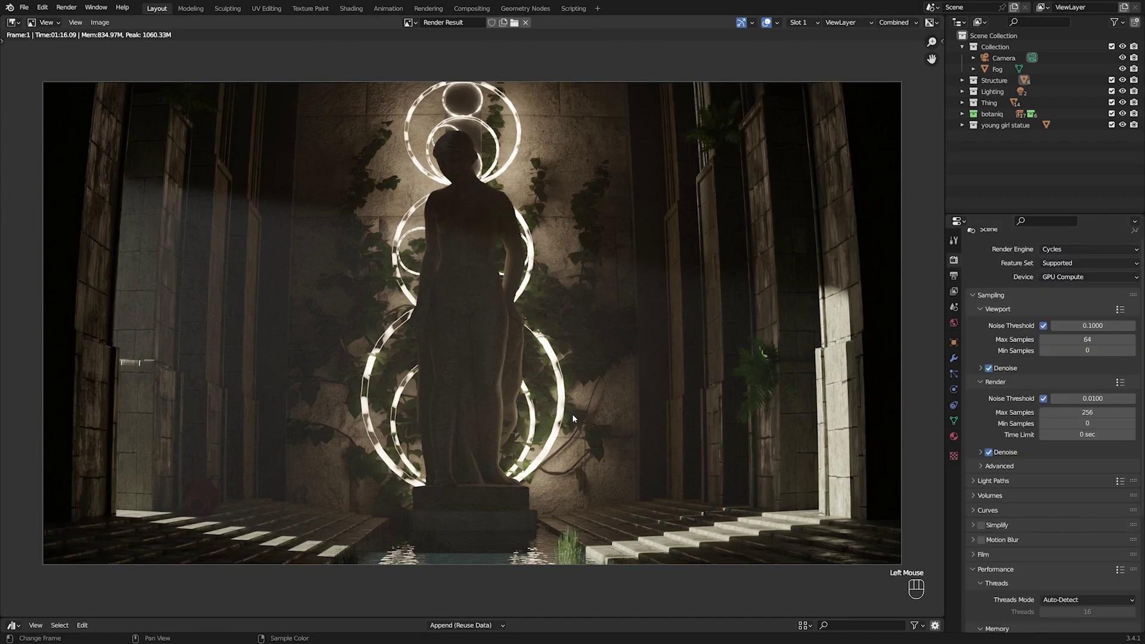